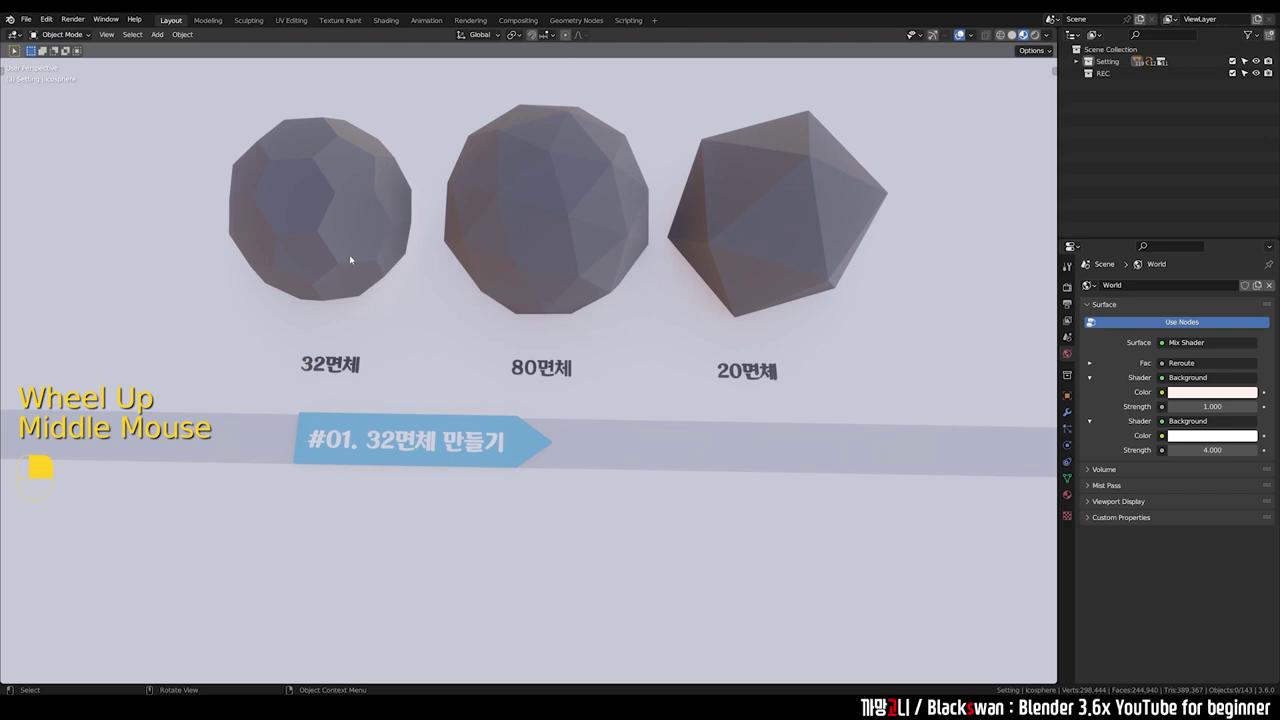
Step: Inspect the example 80-face and 20-face icospheres, toggling in and out of mesh editing
left_click(357, 242)
key("Tab")
key("Tab")
middle_click(568, 242)
left_click(571, 234)
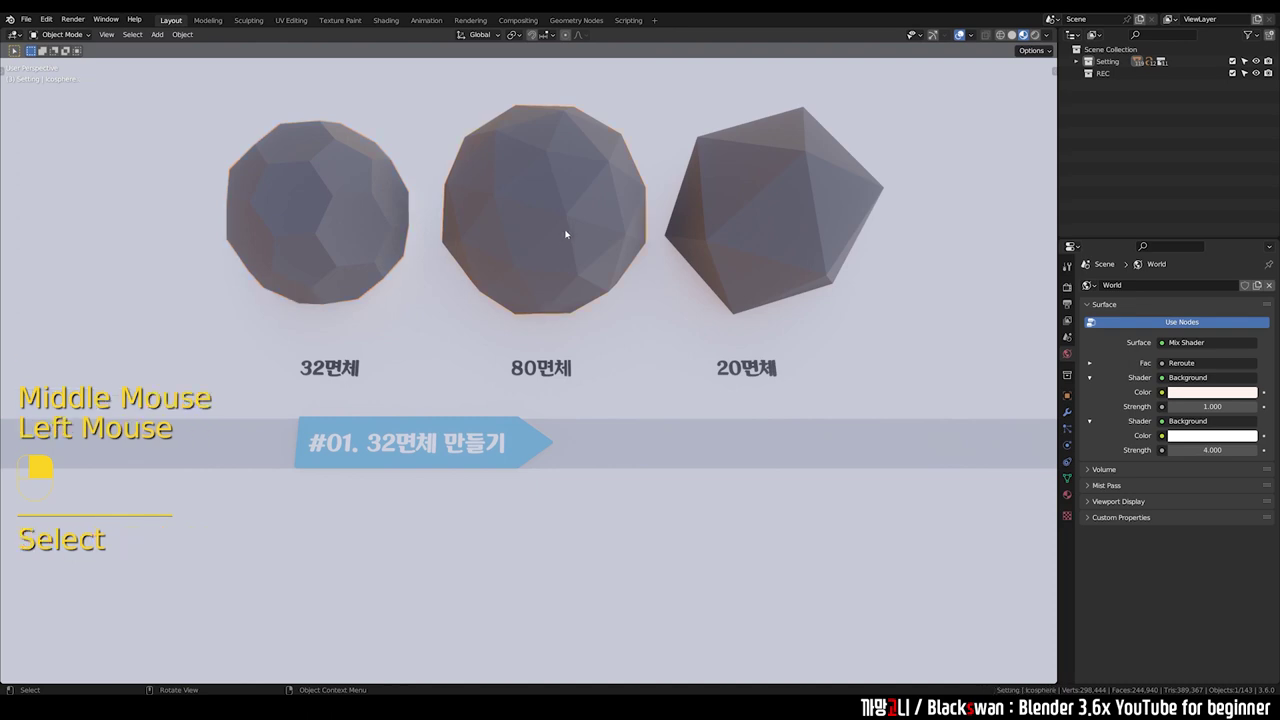
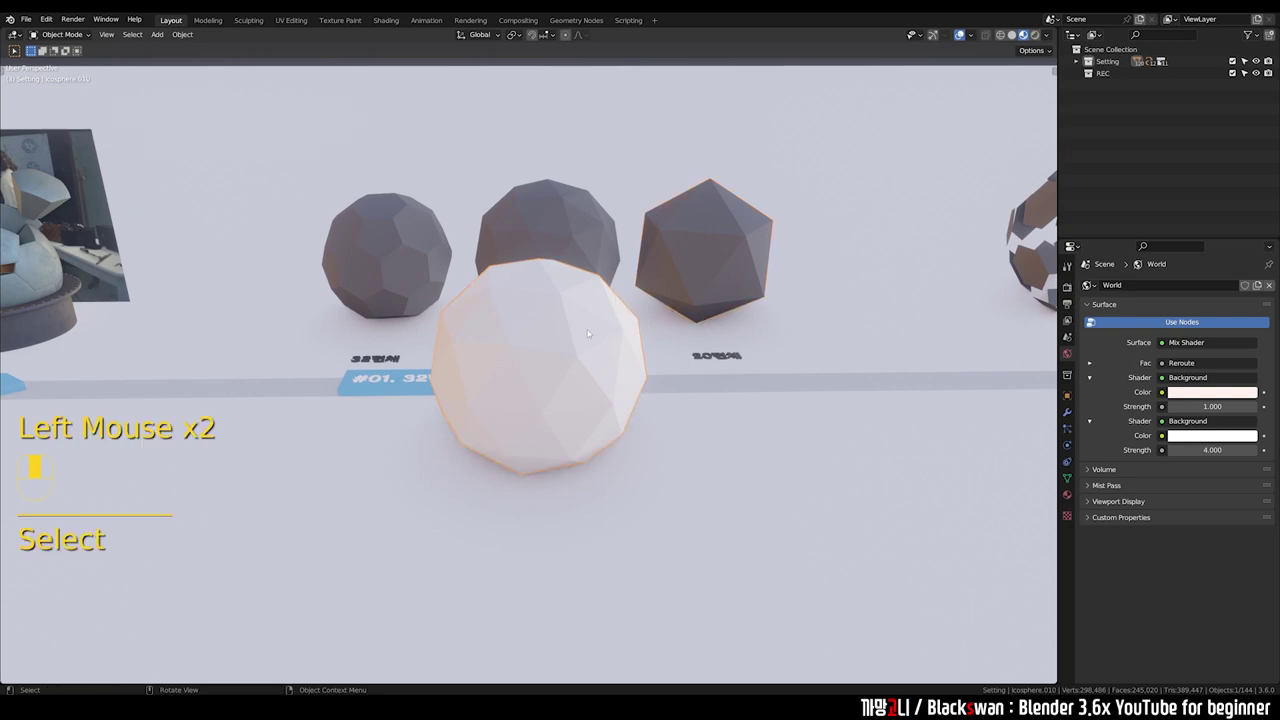
Step: Enter Edit Mode on the new icosphere to start reducing it to a 20-face icosahedron
key("Tab")
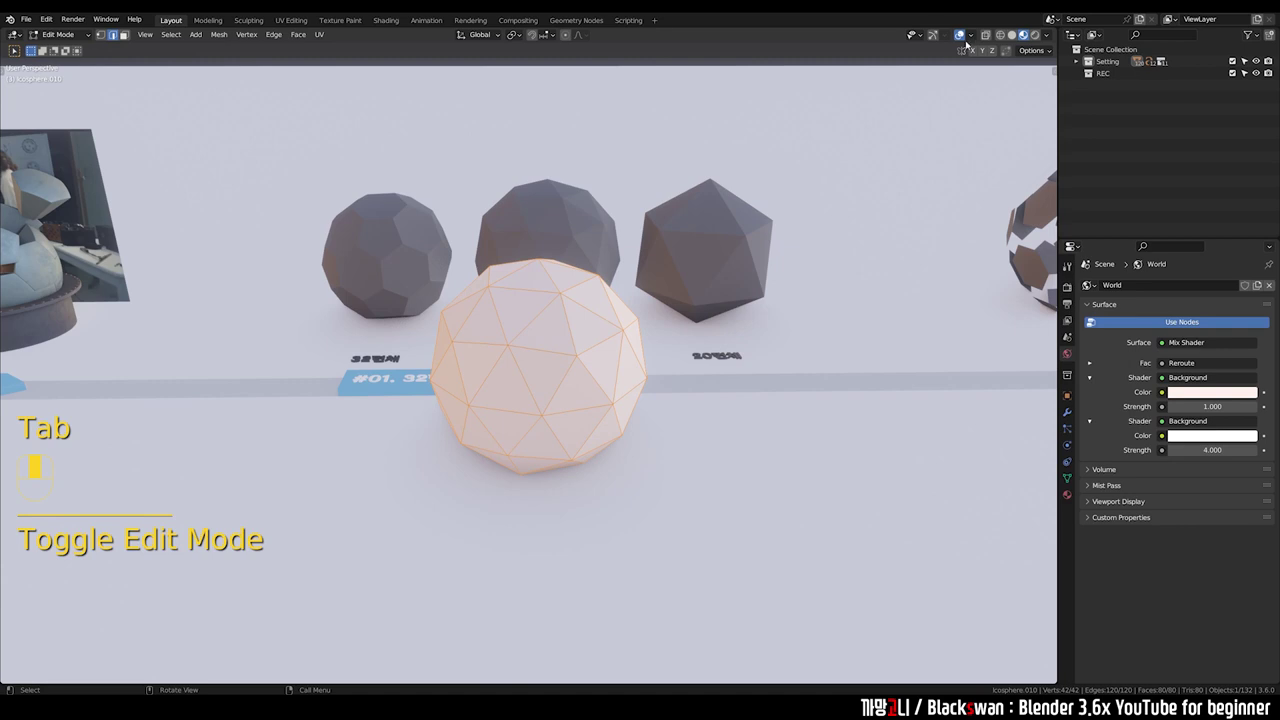
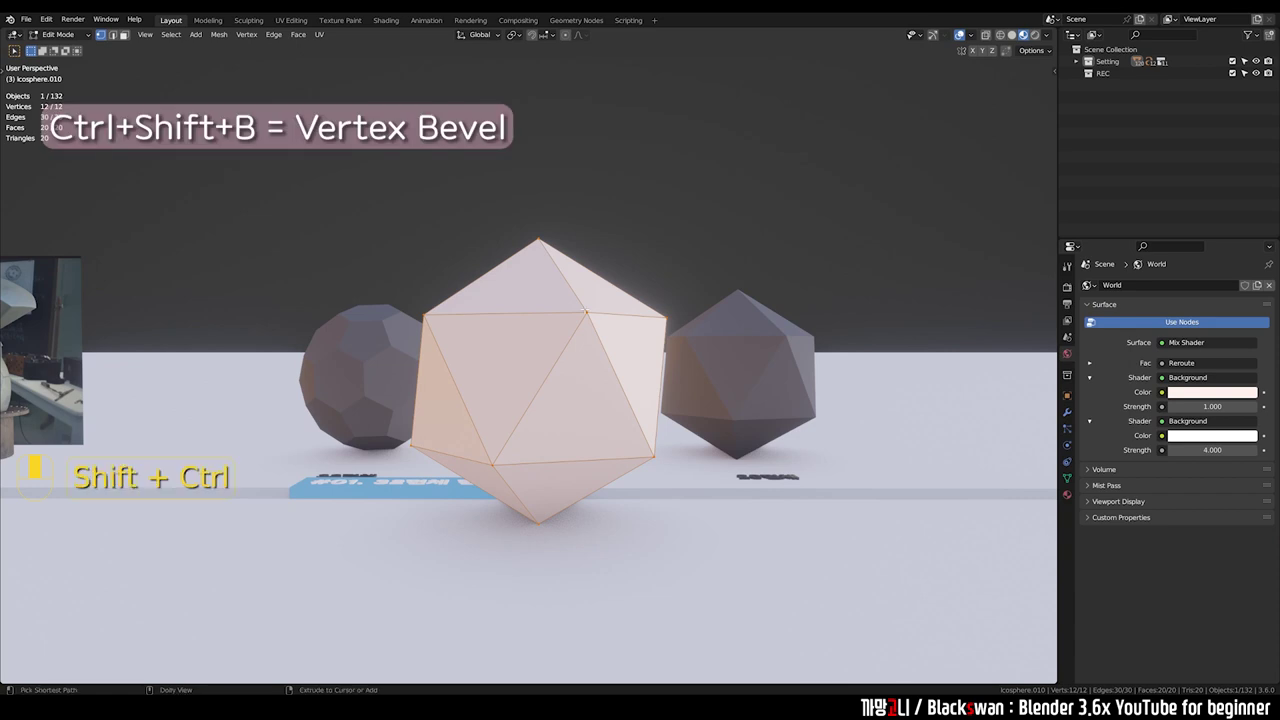
Step: Start a vertex bevel (Ctrl+Shift+B) on the icosahedron's corners
key("ctrl+shift+b")
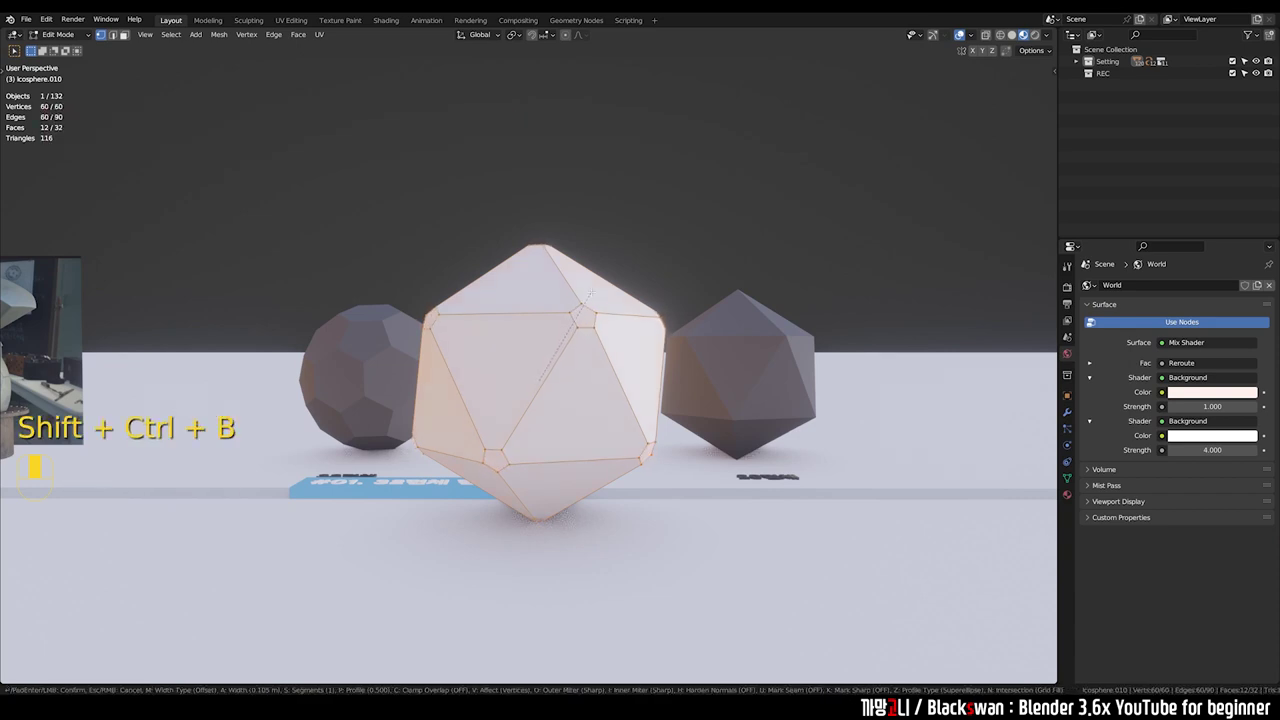
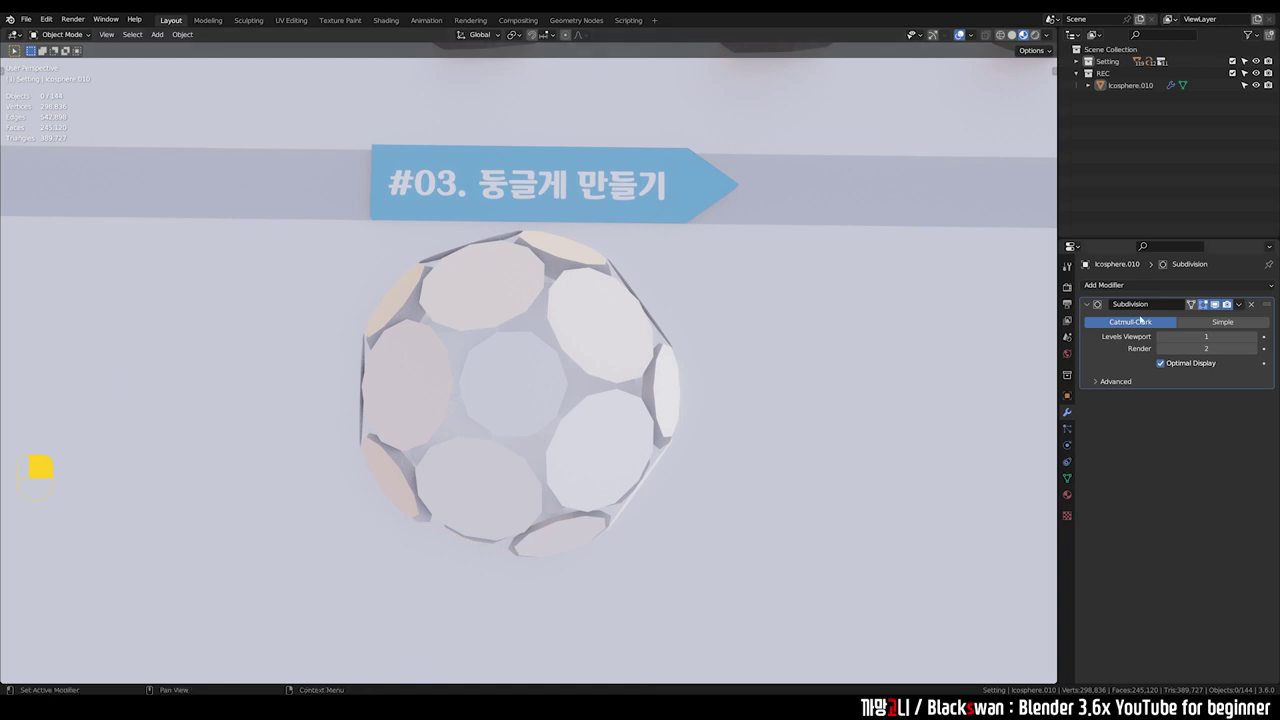
Step: Apply the simple level-3 Subdivision modifier to the icosphere and enter Edit Mode on the dense mesh
middle_click(463, 190)
left_click(463, 190)
right_click(463, 190)
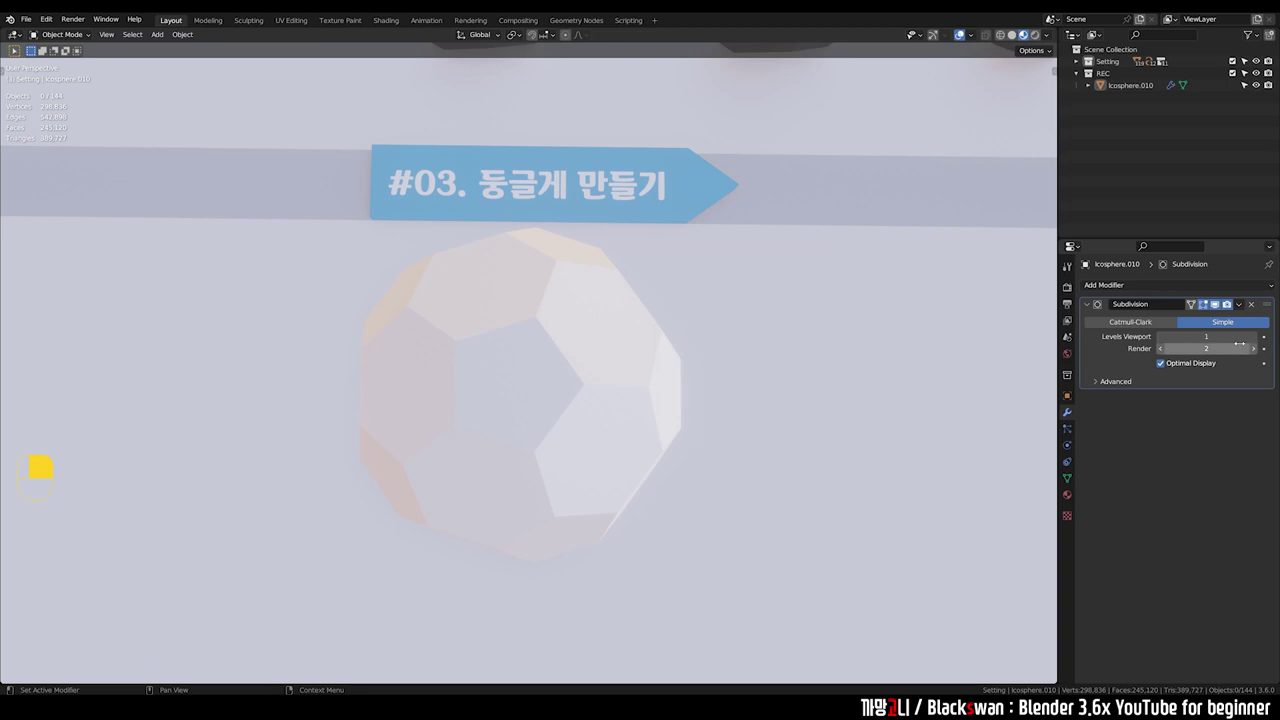
left_click(463, 190)
left_click_drag(463, 190, 463, 190)
key("Tab")
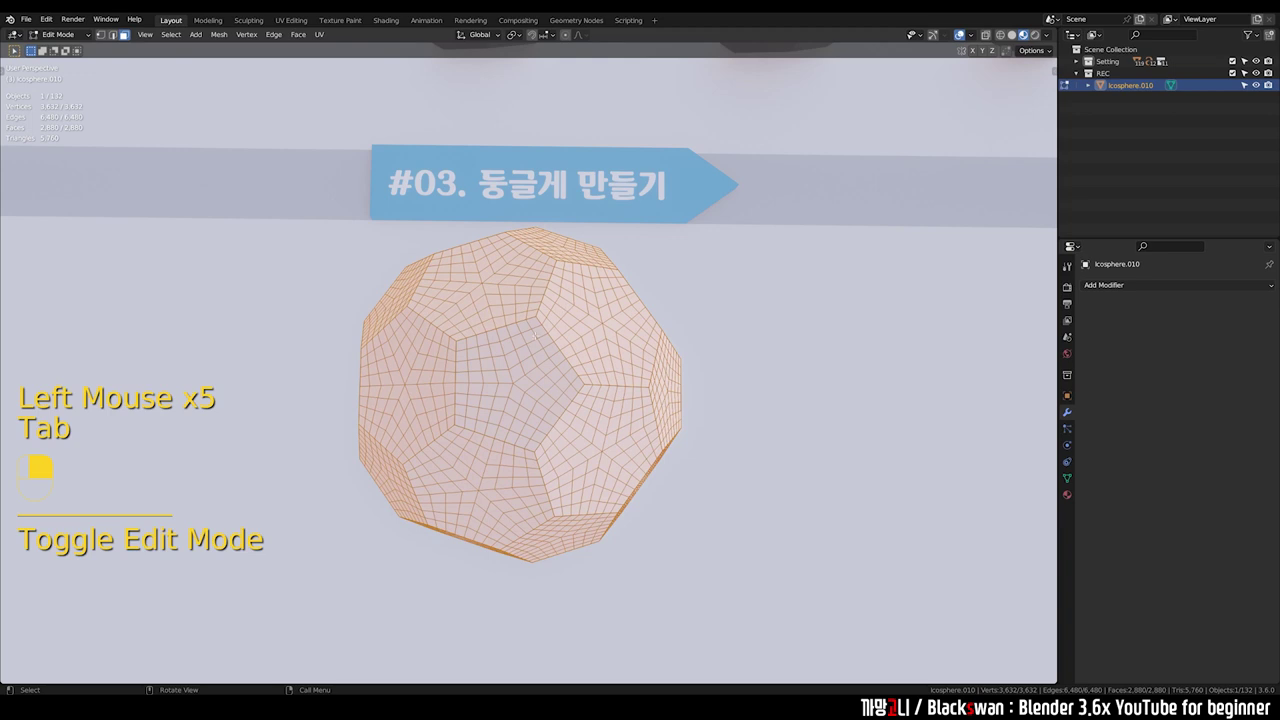
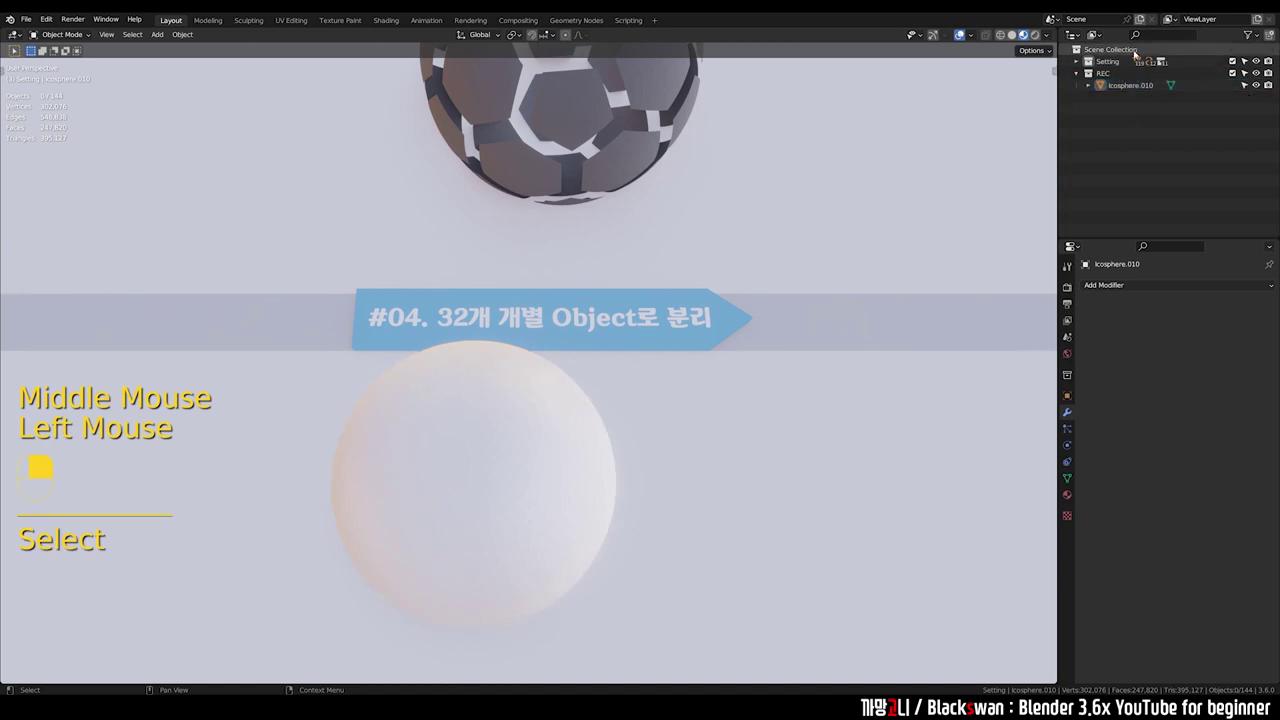
Step: Select one pentagonal panel's linked faces on Icosphere.010, test moving it, then undo the move
left_click(624, 313)
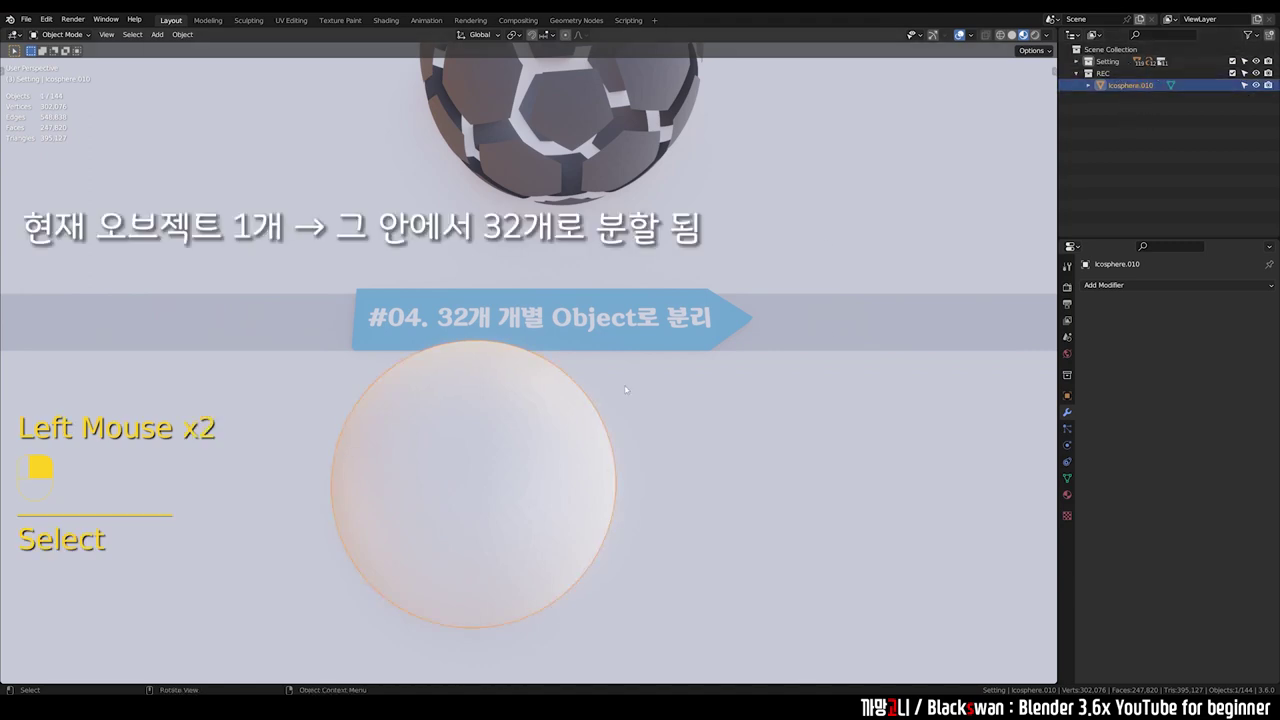
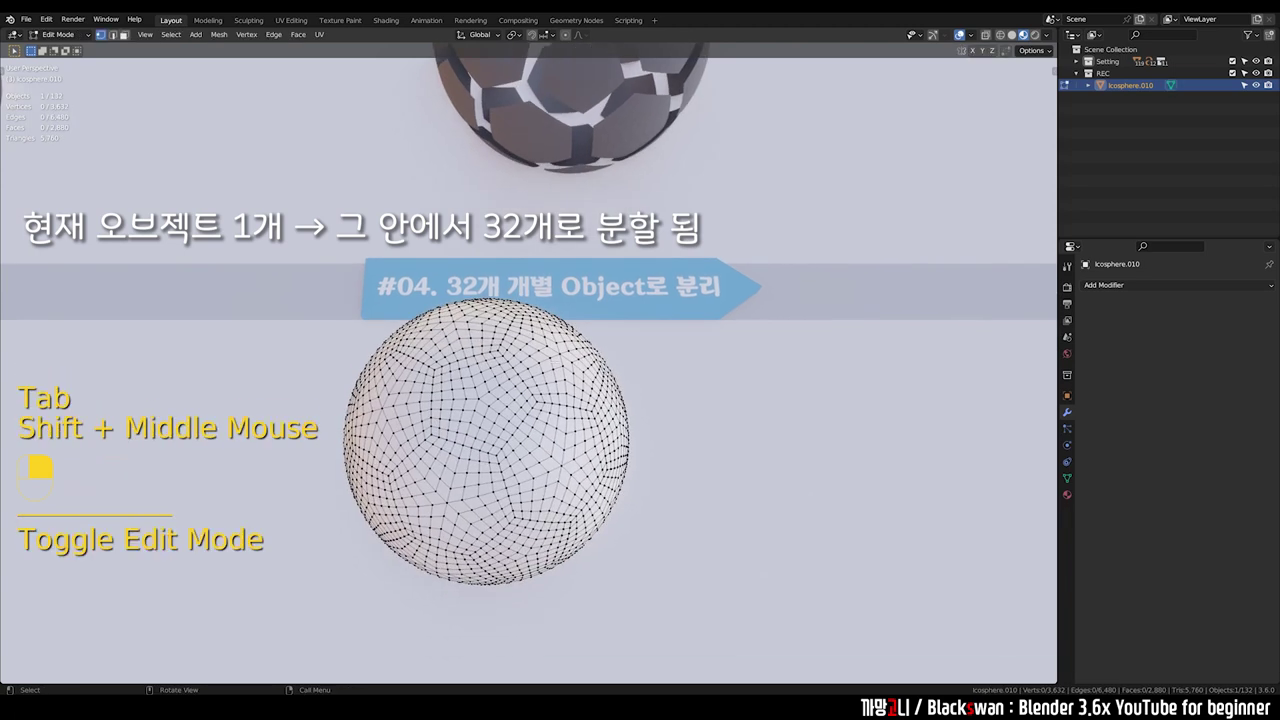
key("l")
key("g")
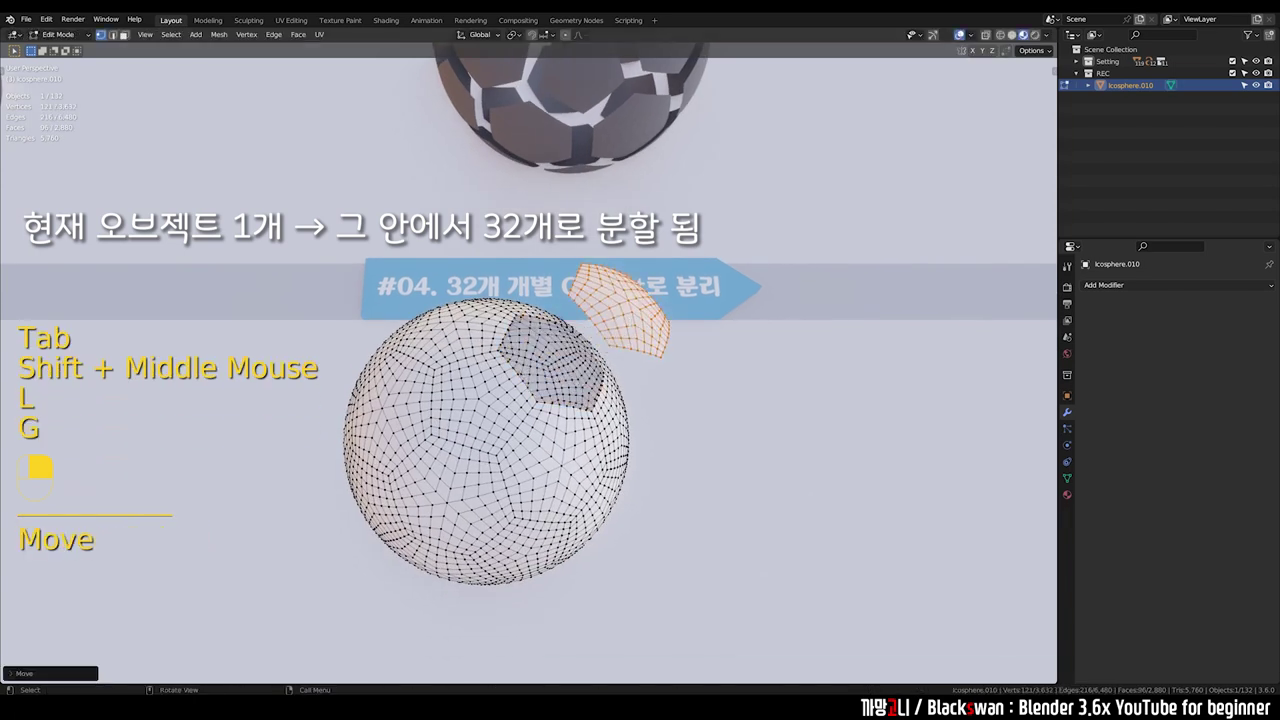
key("ctrl+z")
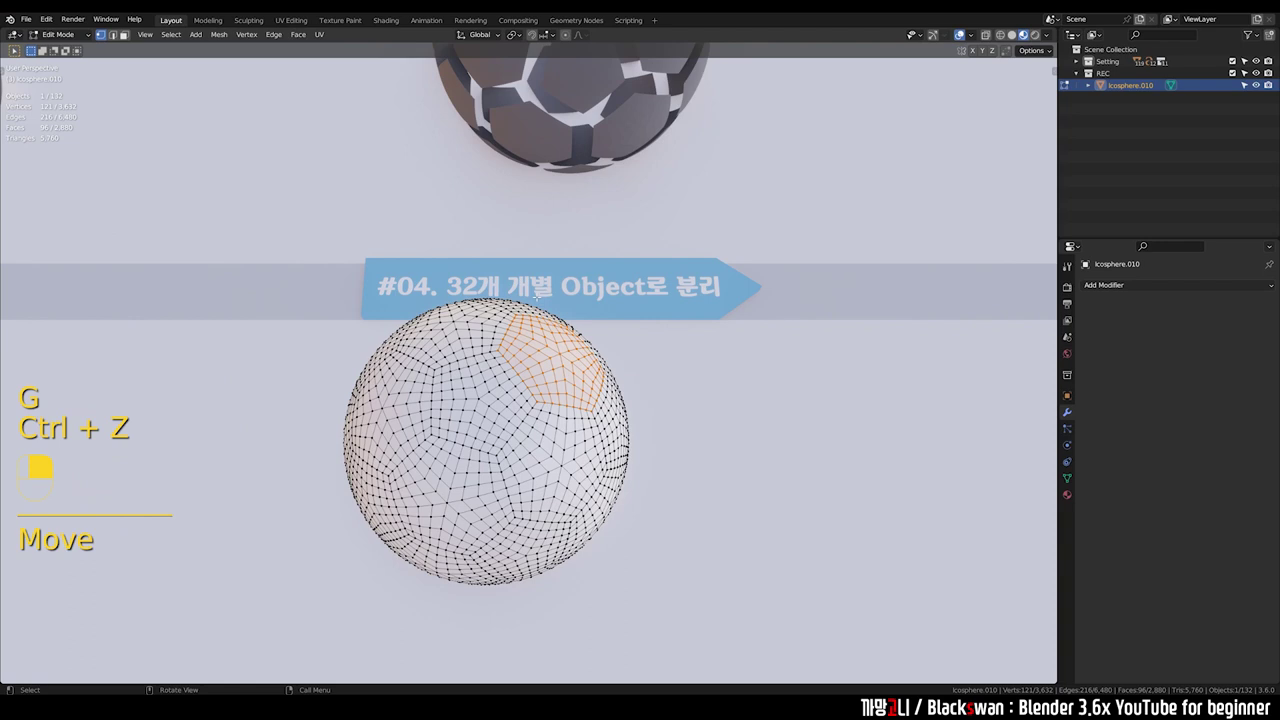
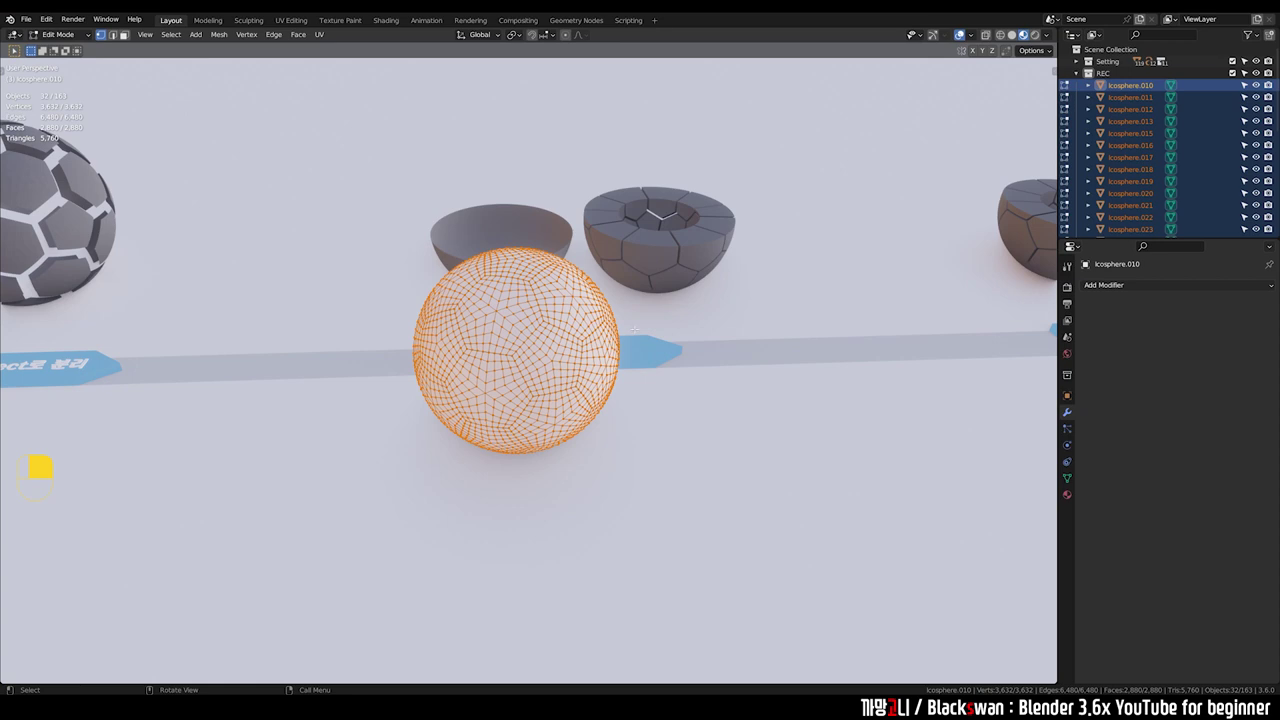
Step: Extrude the selected panel faces along their normals to give each panel thickness
key("e")
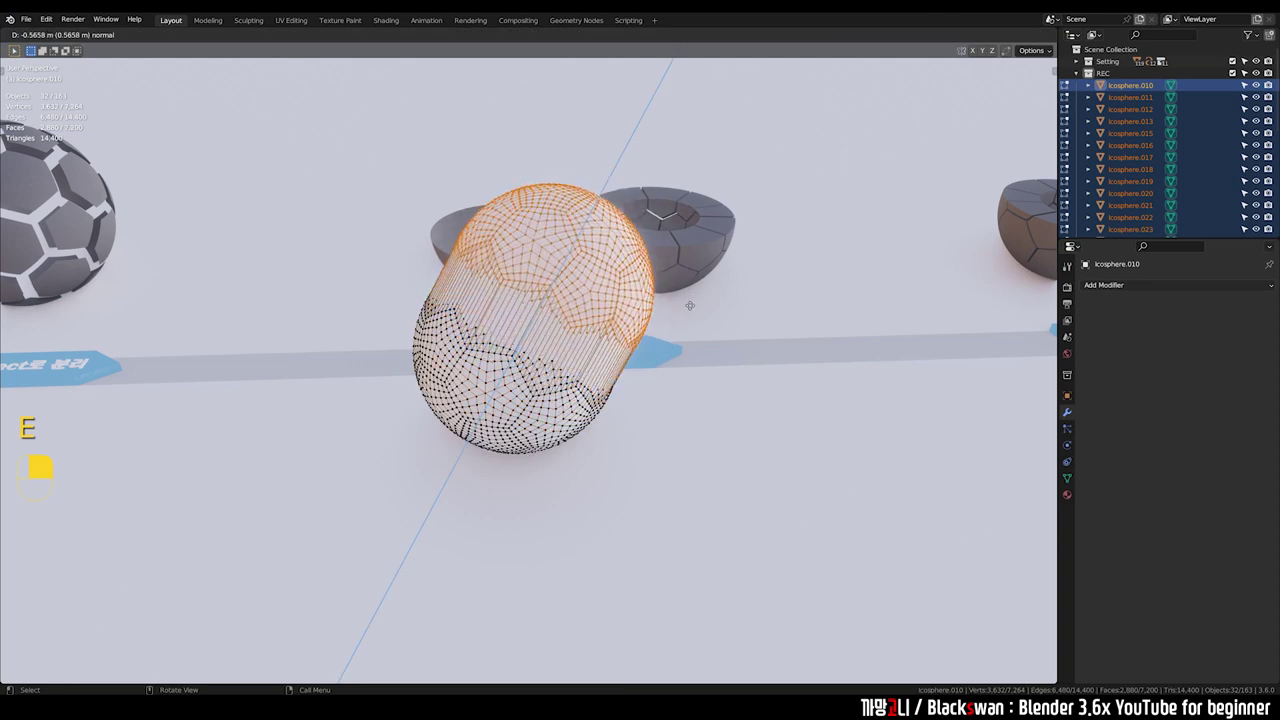
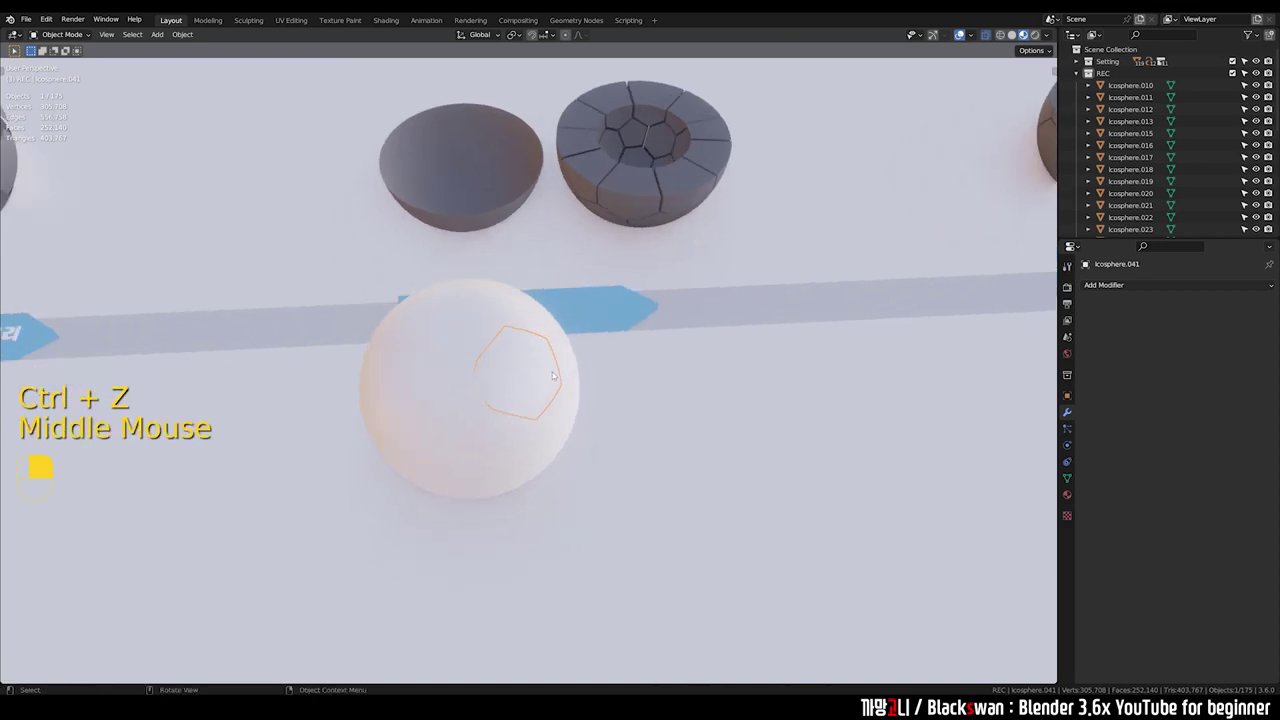
Step: Zoom out and orbit the view to see the whole thick-panelled ball
scroll("down", 3)
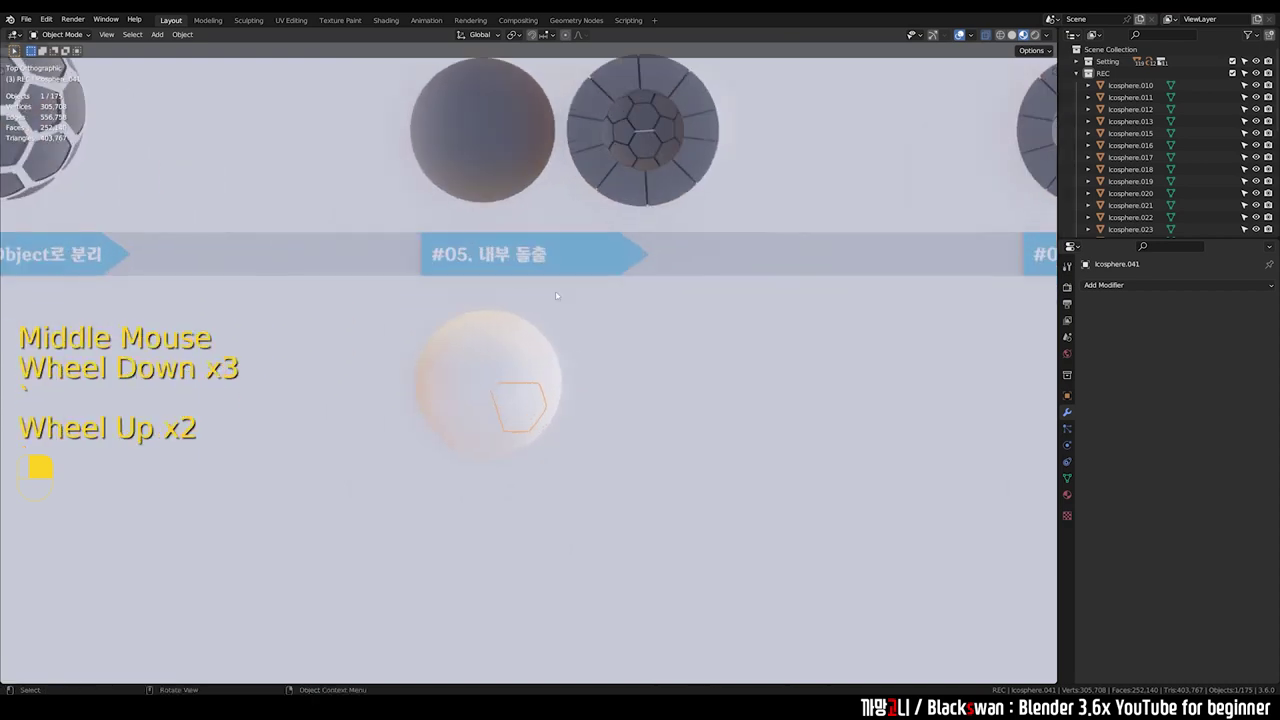
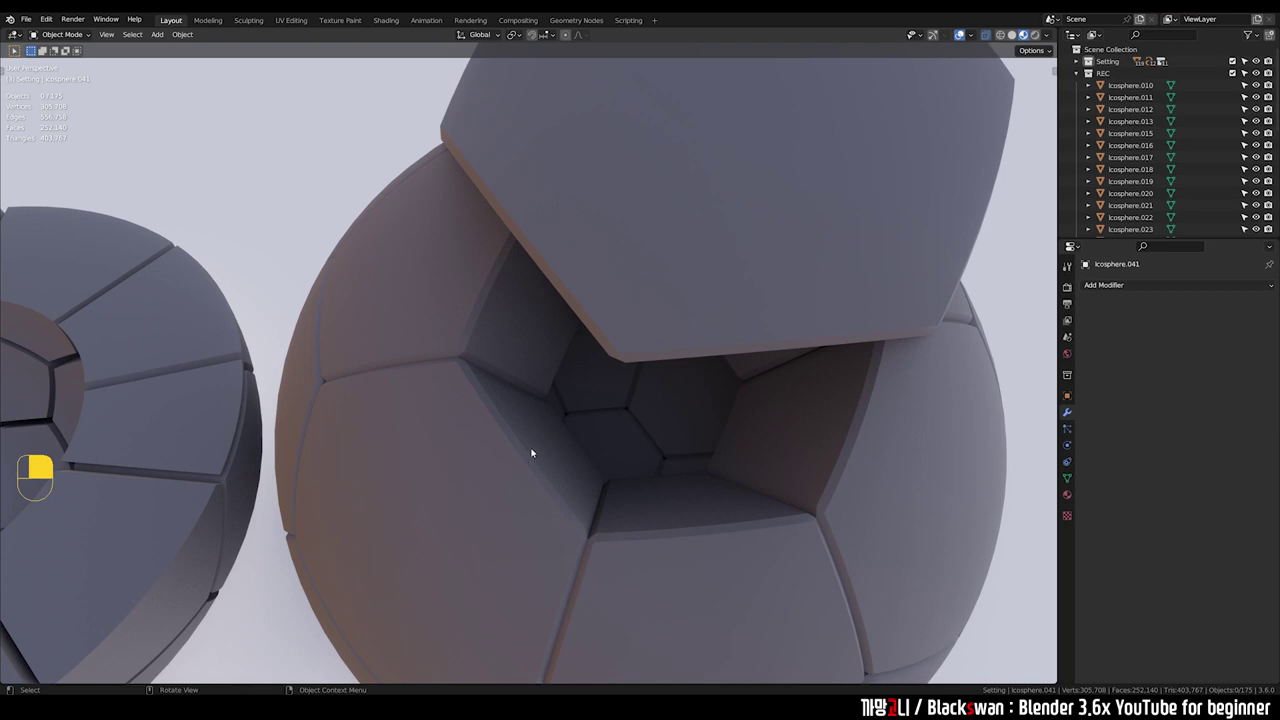
scroll("down", 3)
left_click_drag(491, 482, 537, 413)
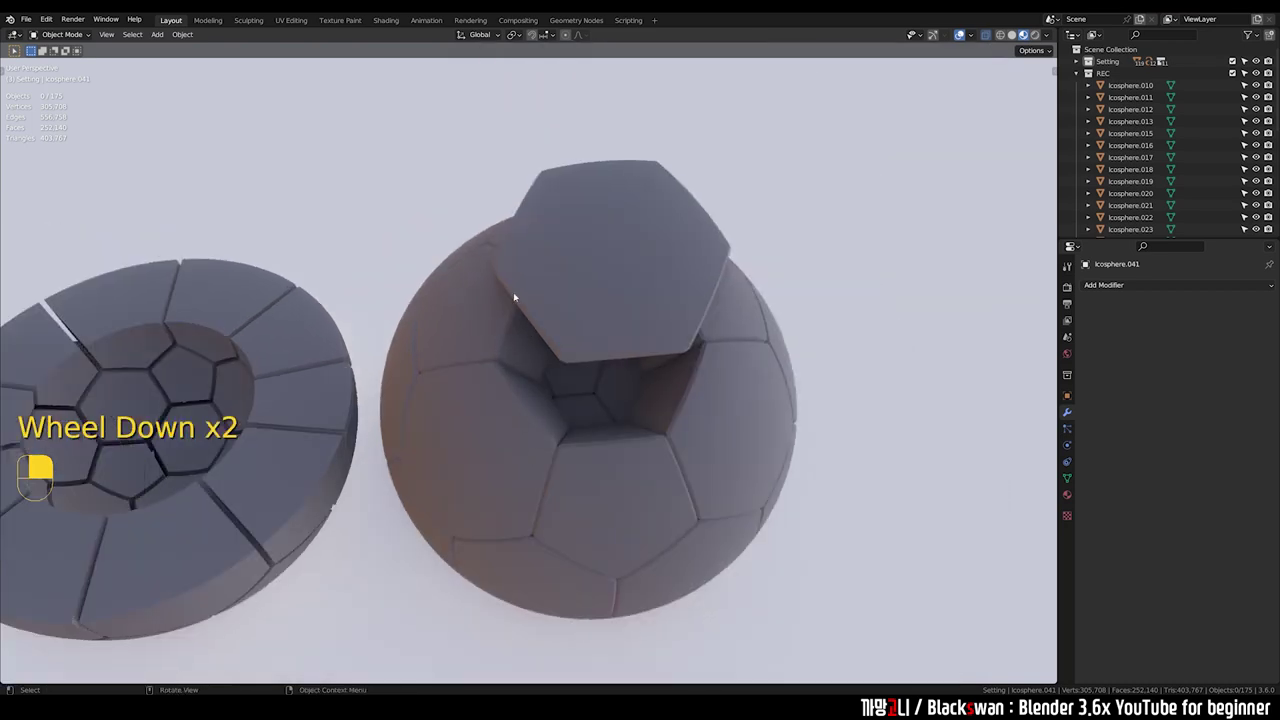
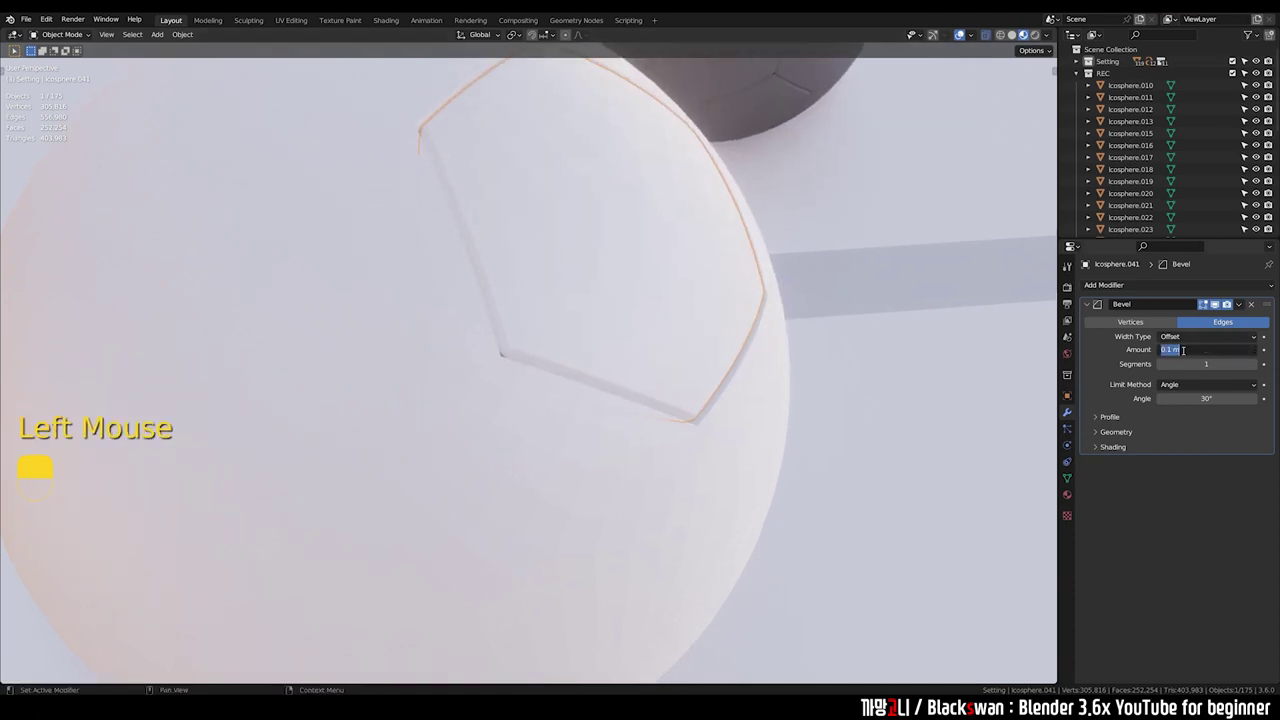
Step: Confirm the Bevel modifier amount of 0.005 m on the panel object
key("KP_0")
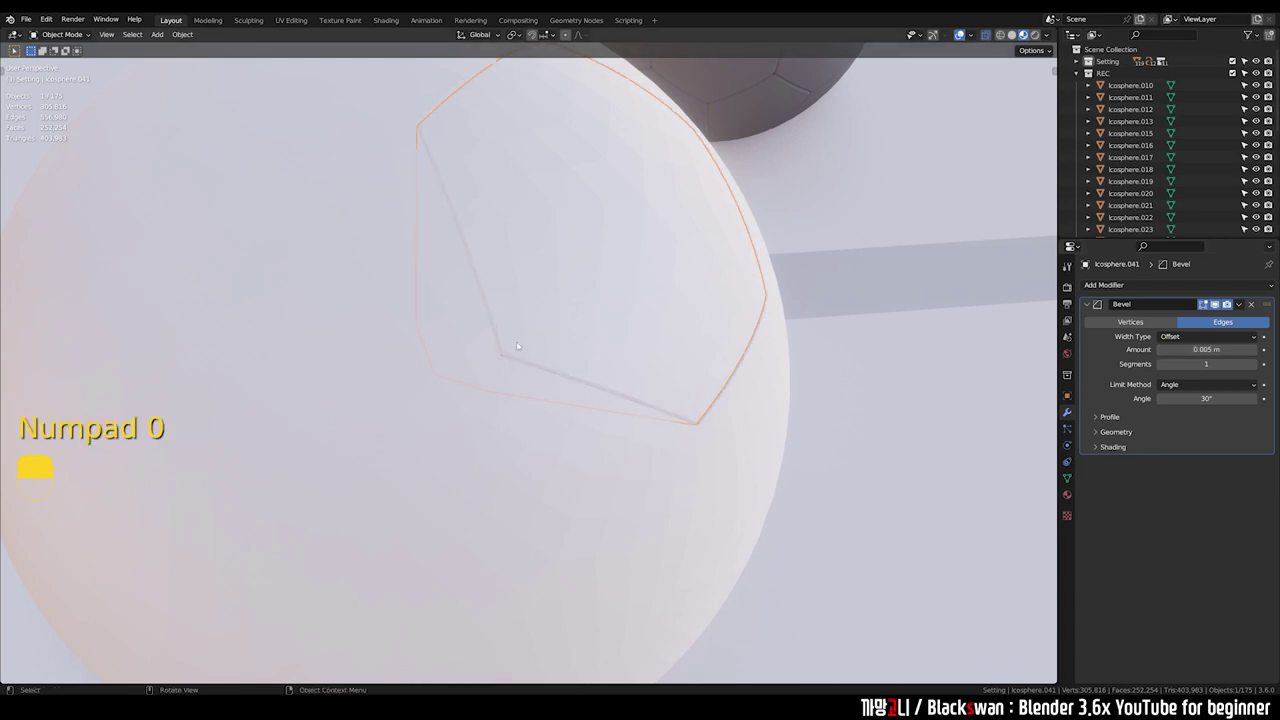
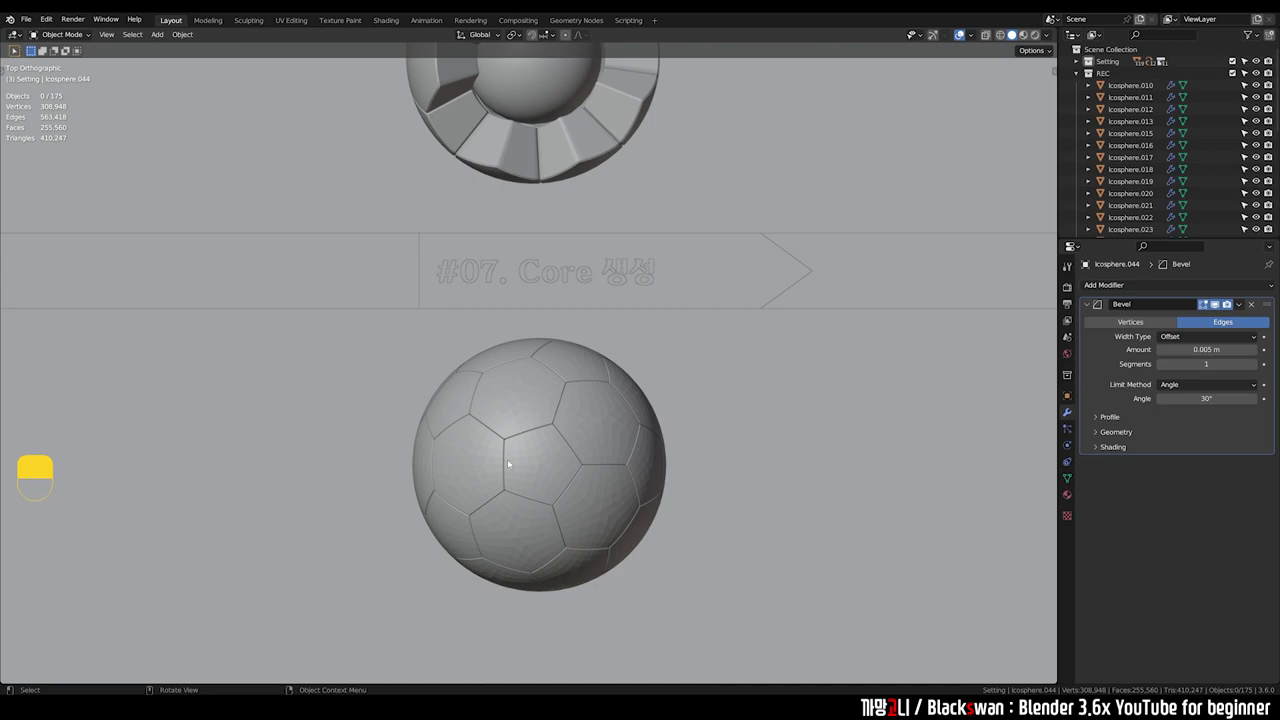
key("alt+b")
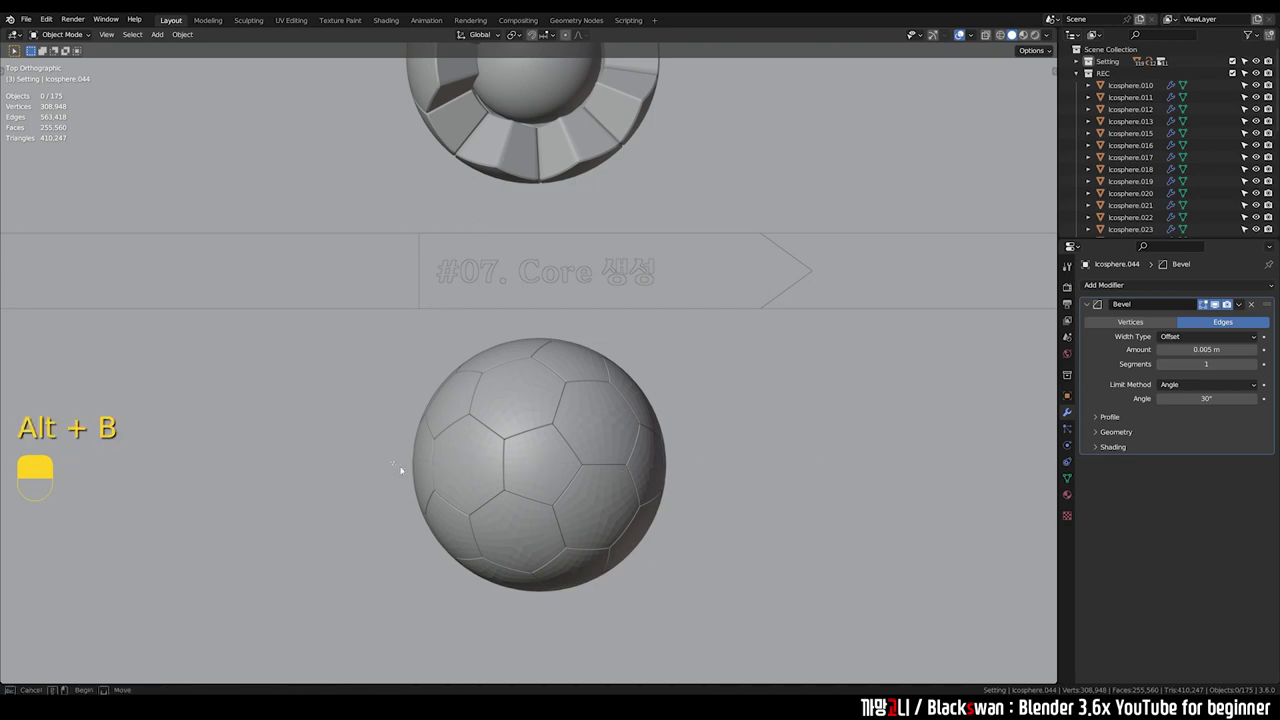
middle_click(550, 450)
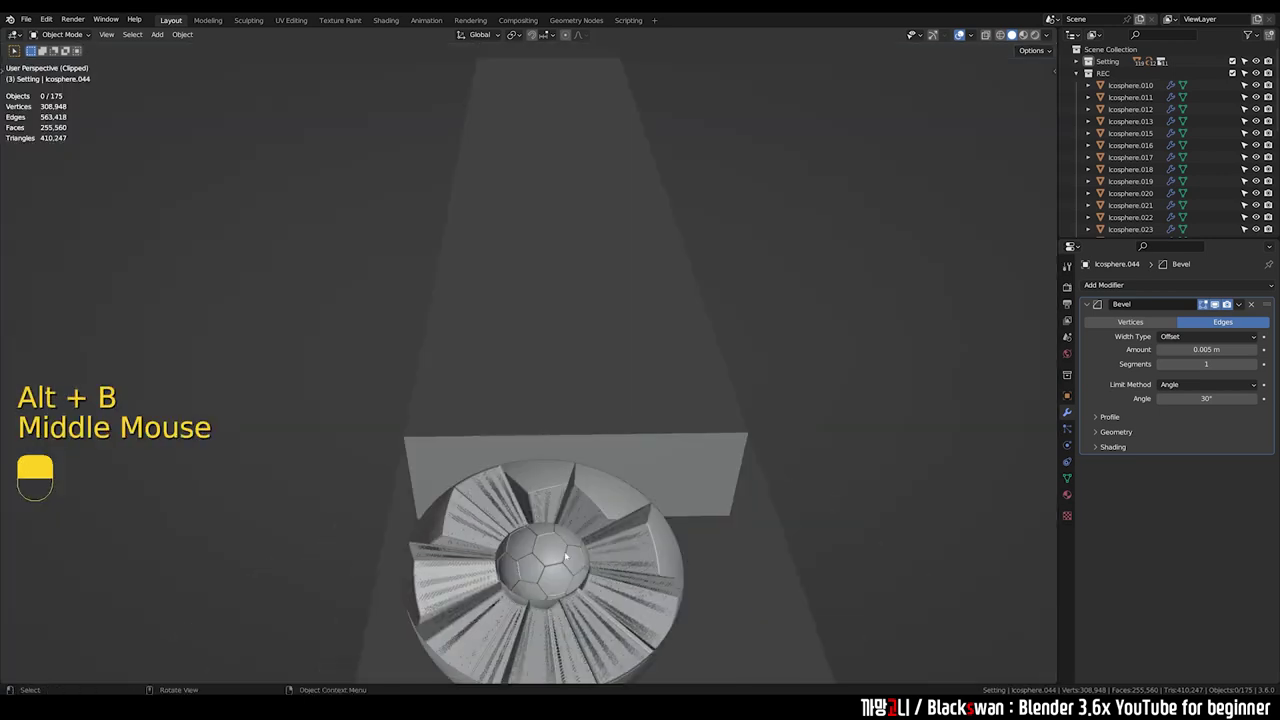
scroll("up", 3)
middle_click(548, 486)
scroll("up", 3)
scroll("up", 3)
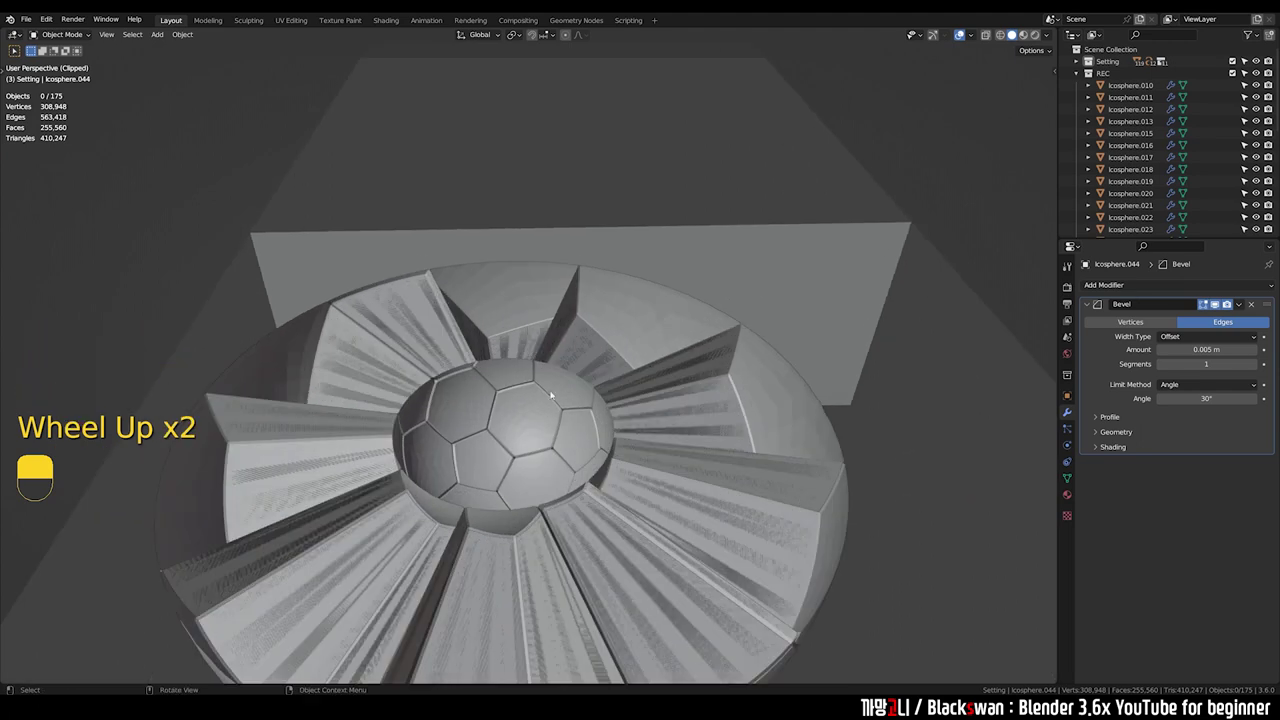
key("alt+b")
scroll("down", 3)
key("`")
scroll("down", 3)
middle_click(490, 290)
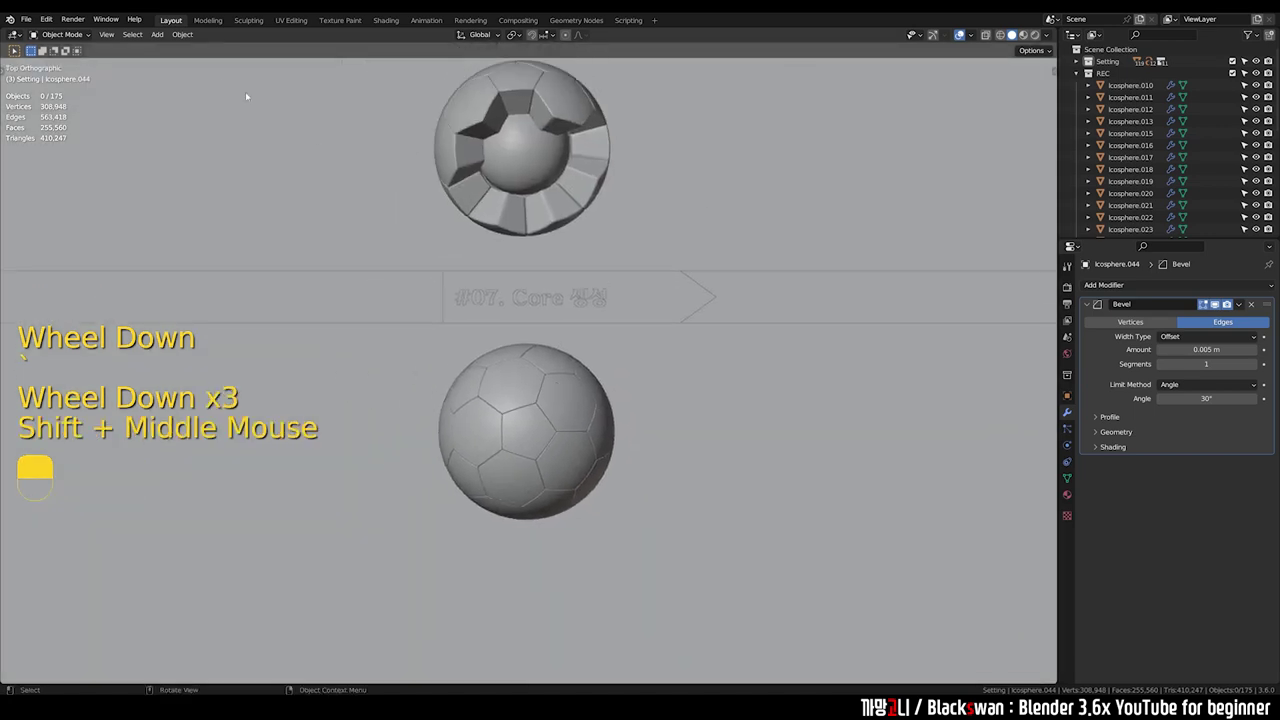
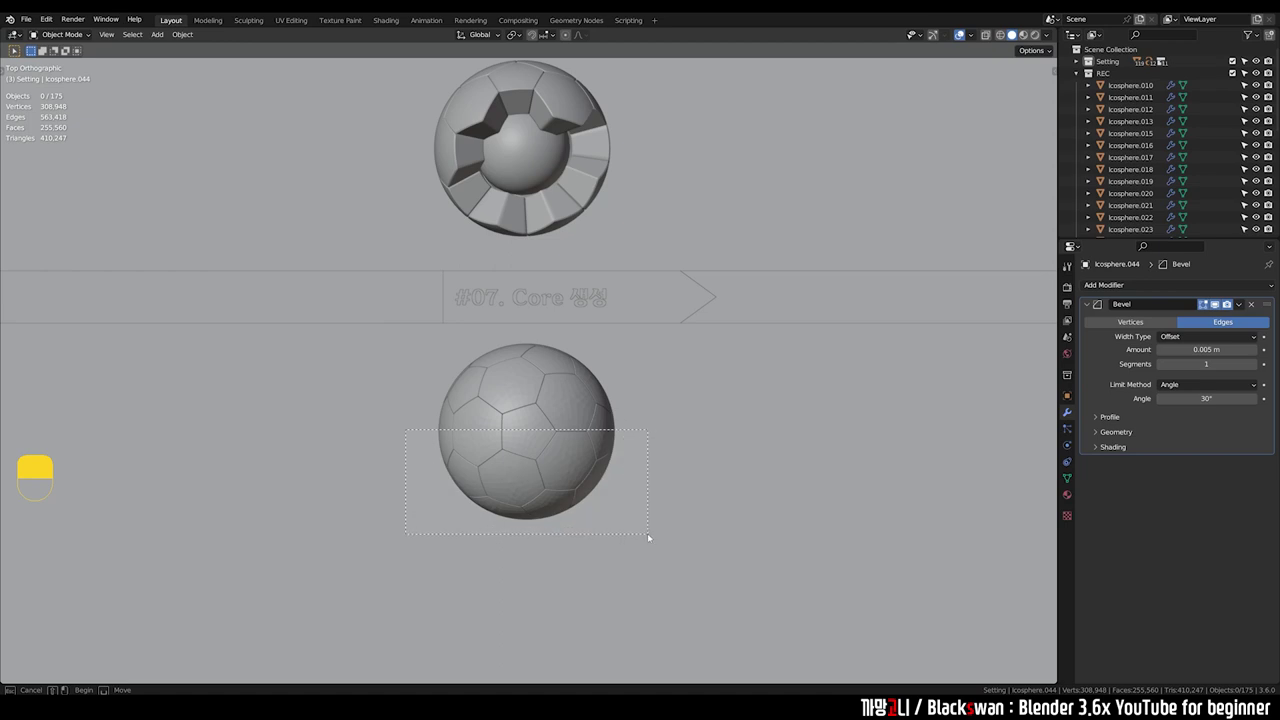
Step: Orbit the view and use Alt+B clipping to look inside the hollow panel shell and cut-open example
middle_click(543, 438)
scroll("up", 3)
middle_click(541, 487)
key("alt+b")
key("`")
scroll("up", 3)
middle_click(524, 403)
scroll("down", 3)
middle_click(560, 348)
key("alt+b")
left_click_drag(660, 442, 594, 420)
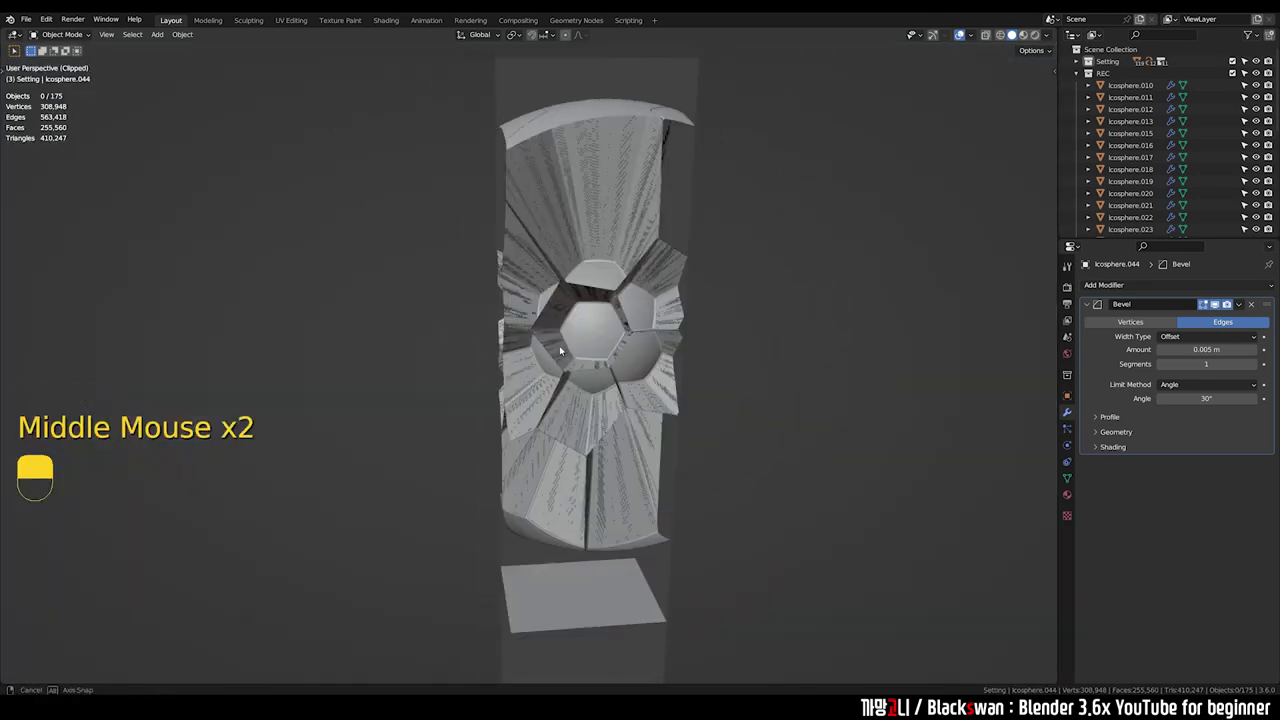
middle_click(496, 314)
middle_click(497, 314)
key("alt+b")
scroll("down", 3)
middle_click(505, 354)
Step: Return to the top orthographic view and pan to recentre the two panel balls
key("`")
scroll("down", 3)
middle_click(522, 329)
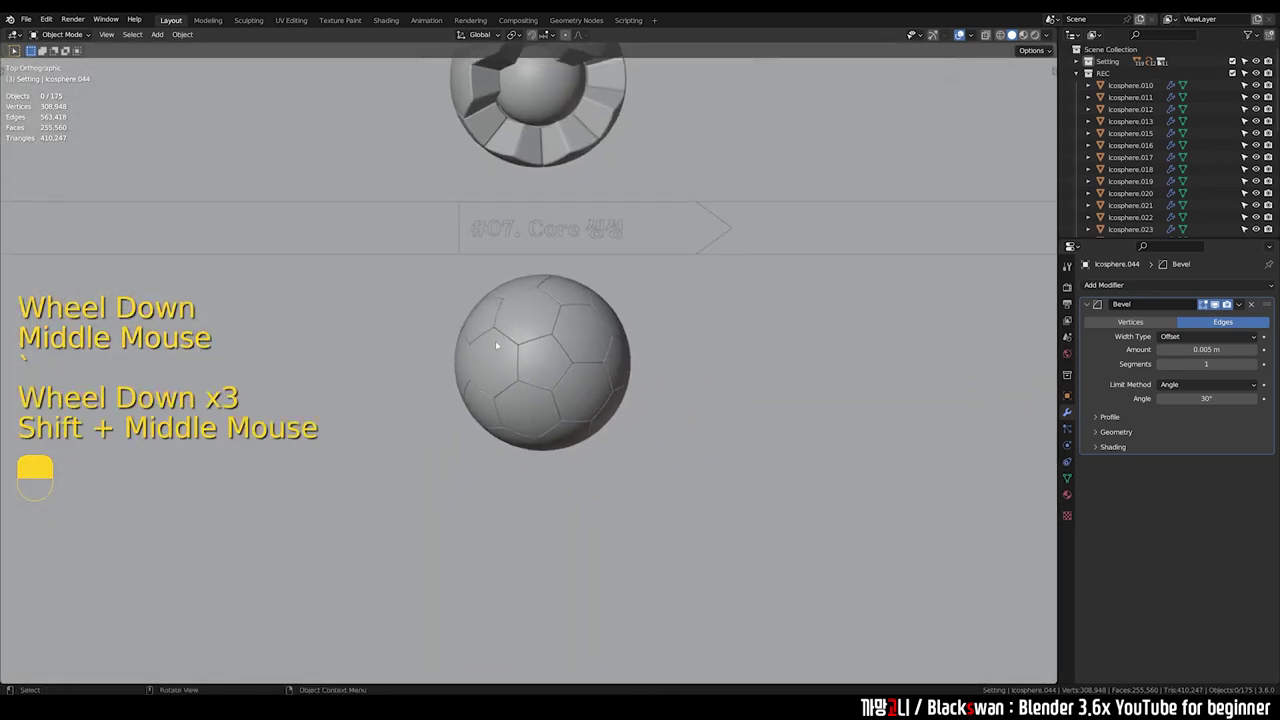
scroll("up", 3)
middle_click(1119, 76)
left_click(1119, 76)
left_click_drag(1119, 76, 662, 454)
middle_click(700, 402)
middle_click(665, 444)
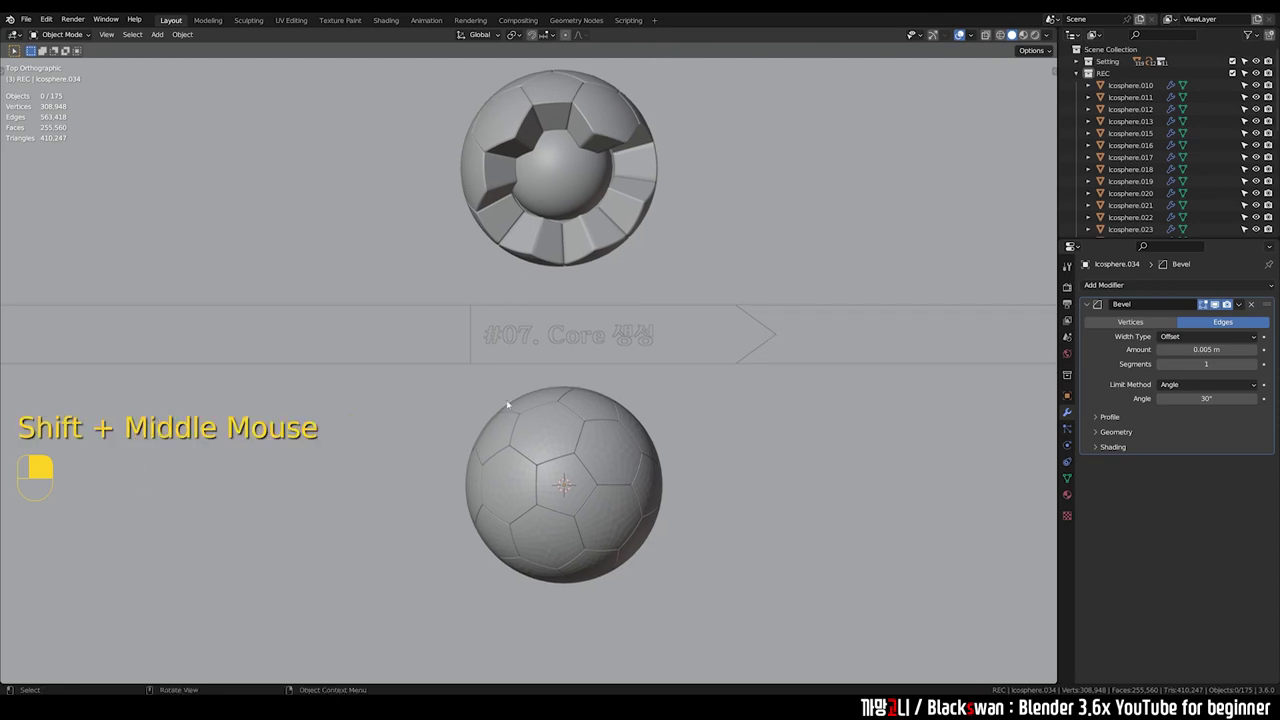
left_click_drag(463, 390, 708, 452)
middle_click(646, 460)
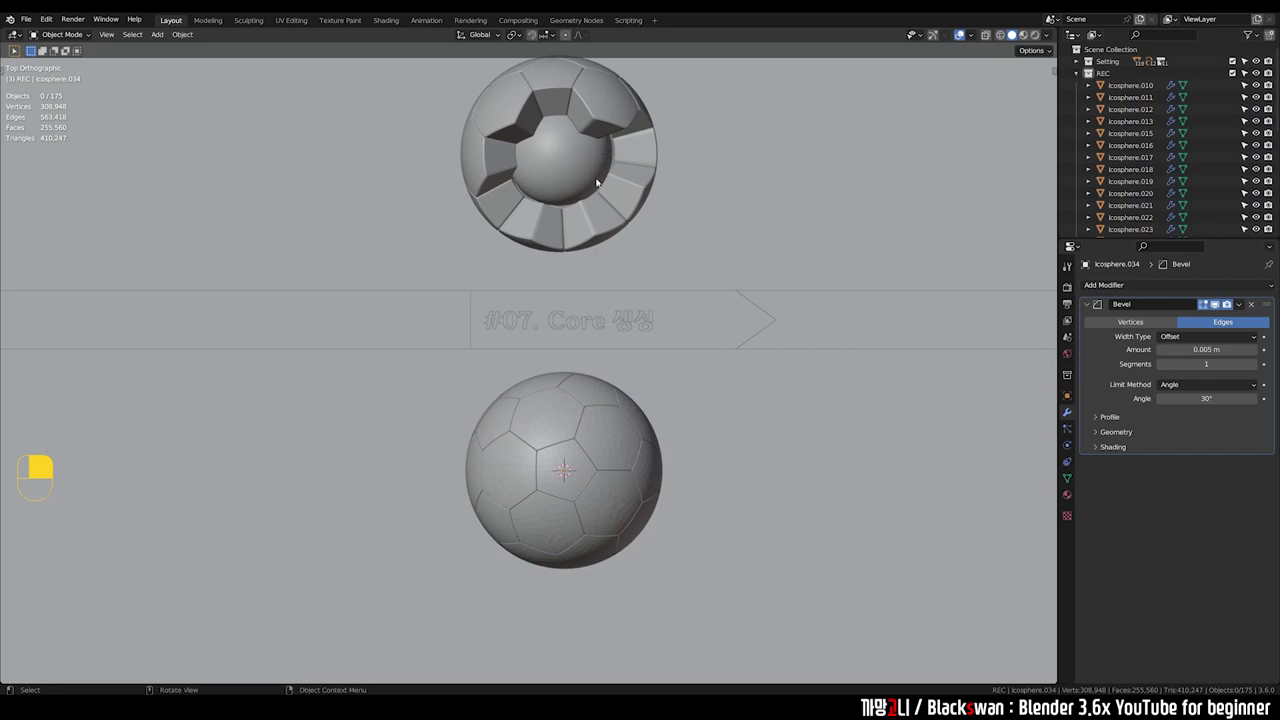
middle_click(642, 419)
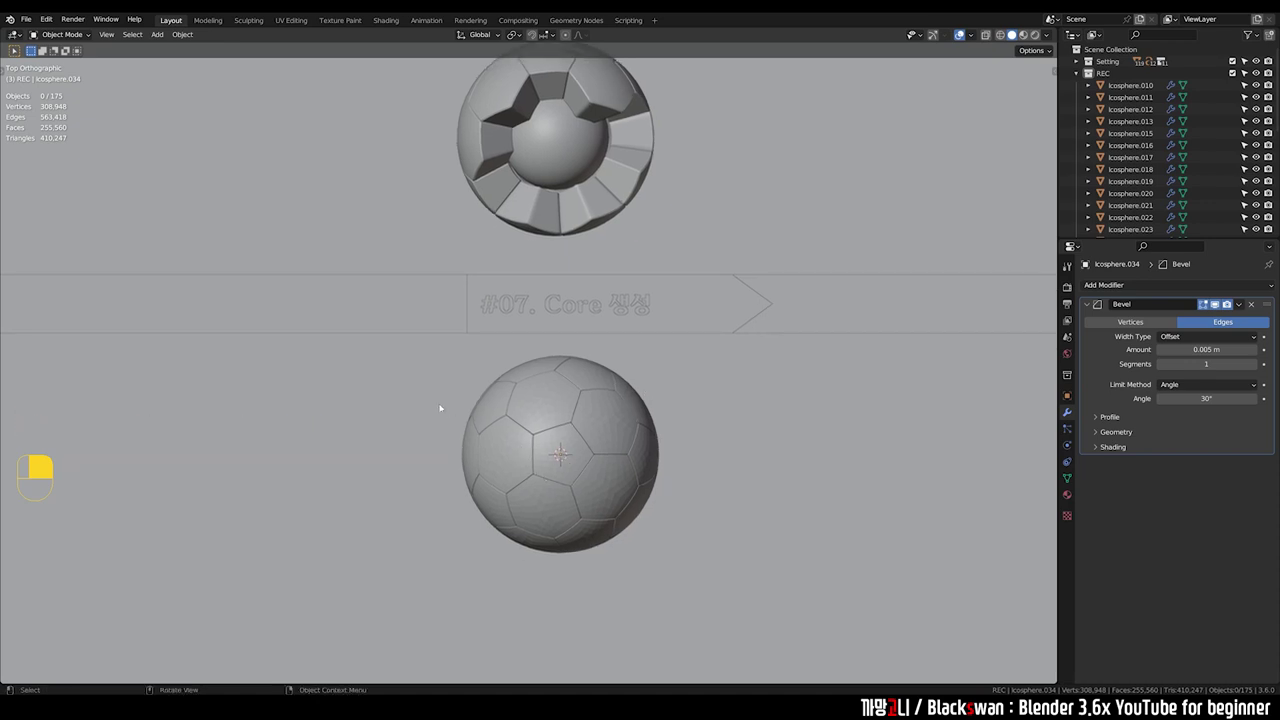
Step: Add a UV Sphere at the ball's centre and scale it to about 0.89 to fit inside the panel shell
key("shift+a")
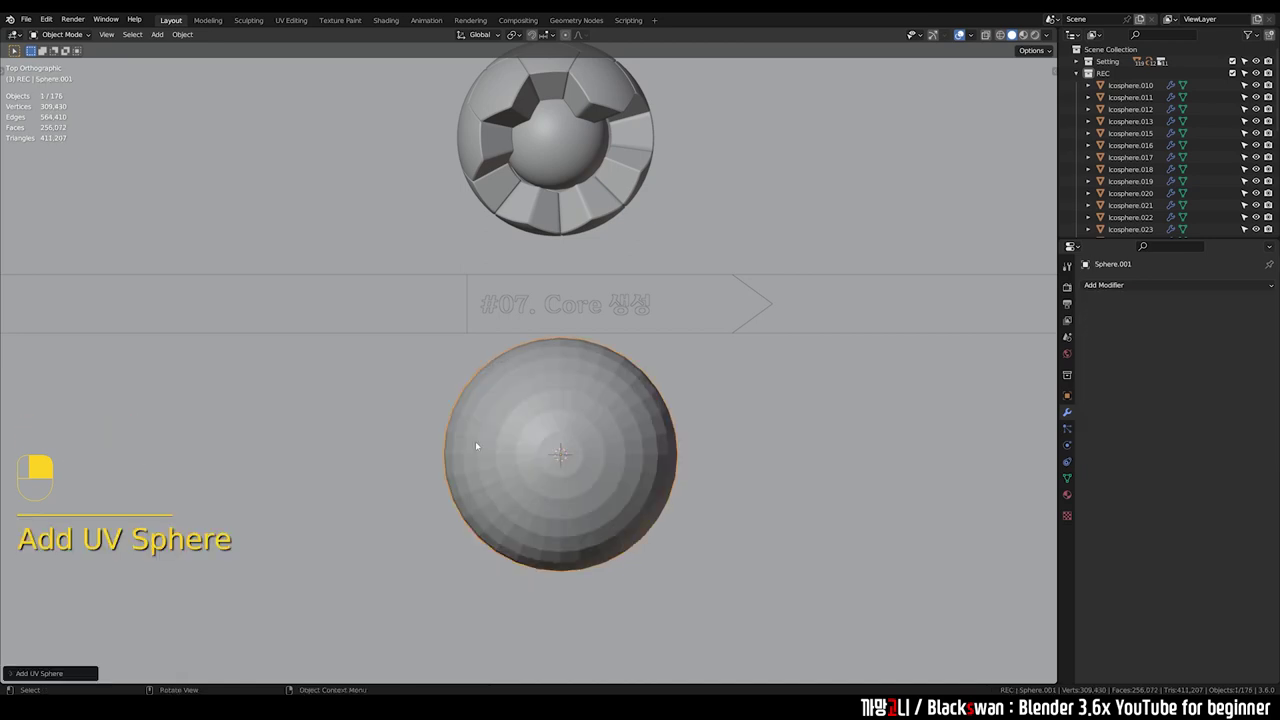
key("s")
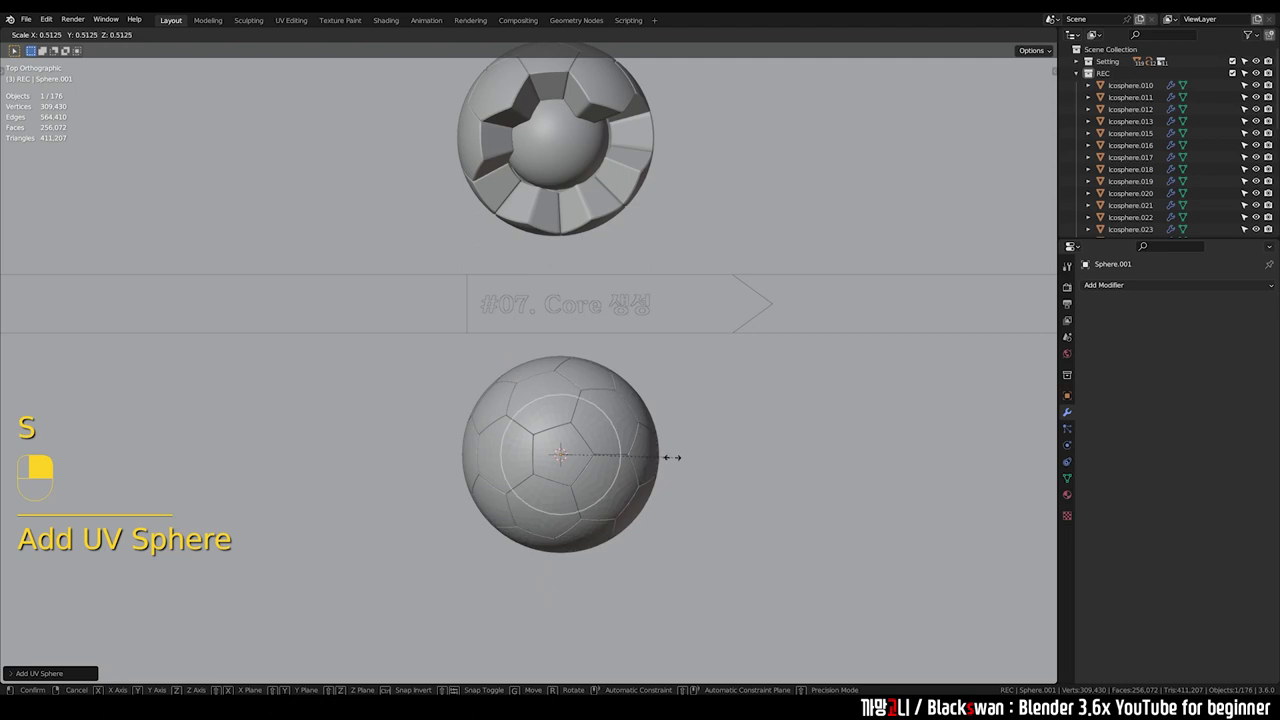
scroll("up", 3)
middle_click(683, 460)
key("s")
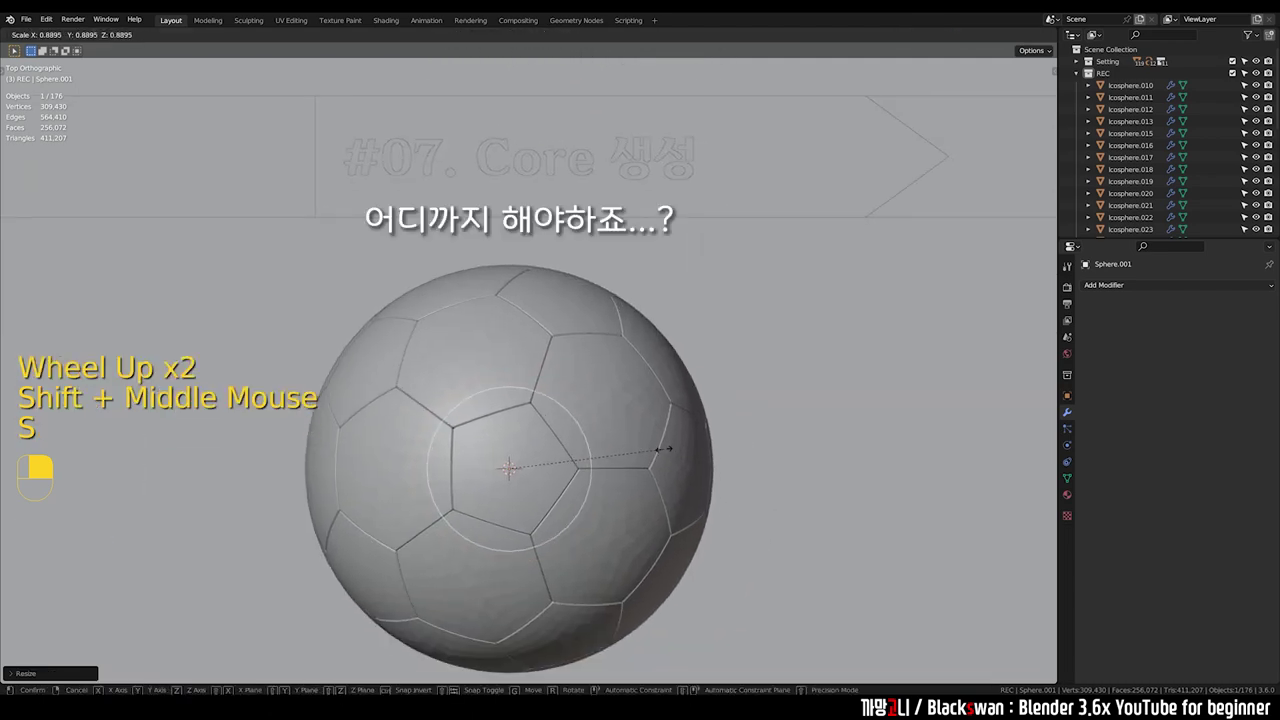
middle_click(668, 418)
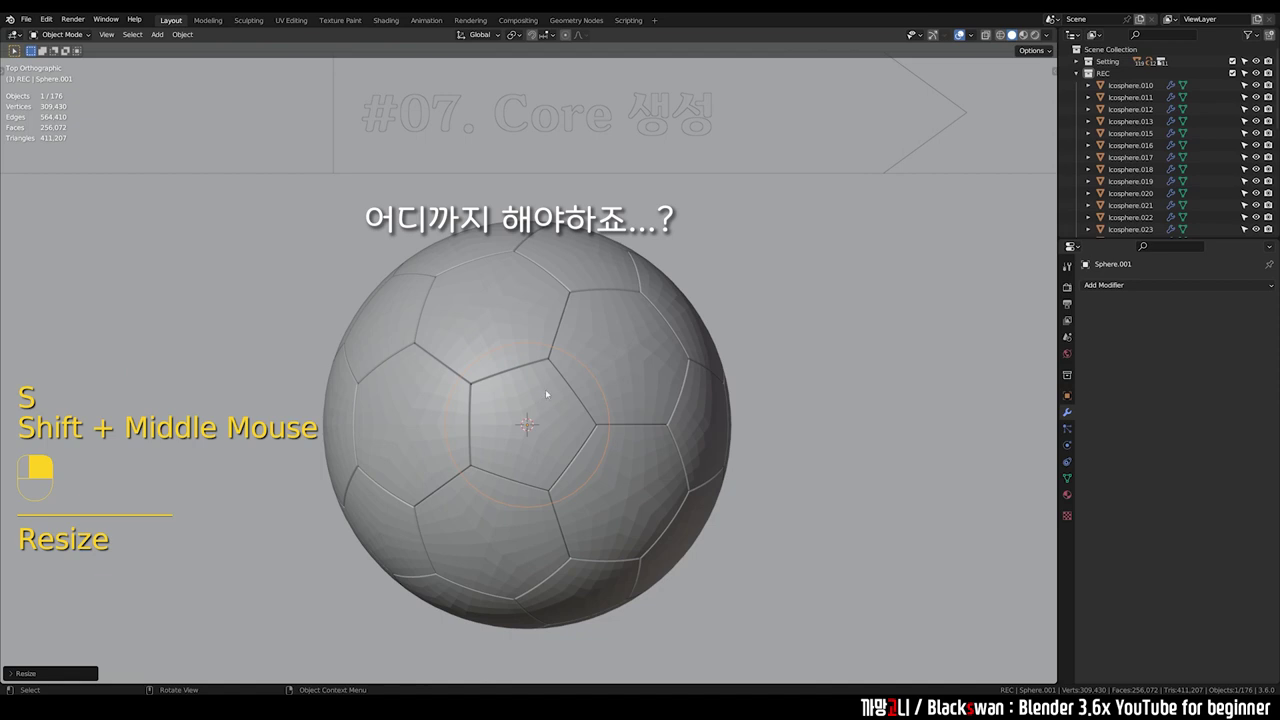
key("alt+b")
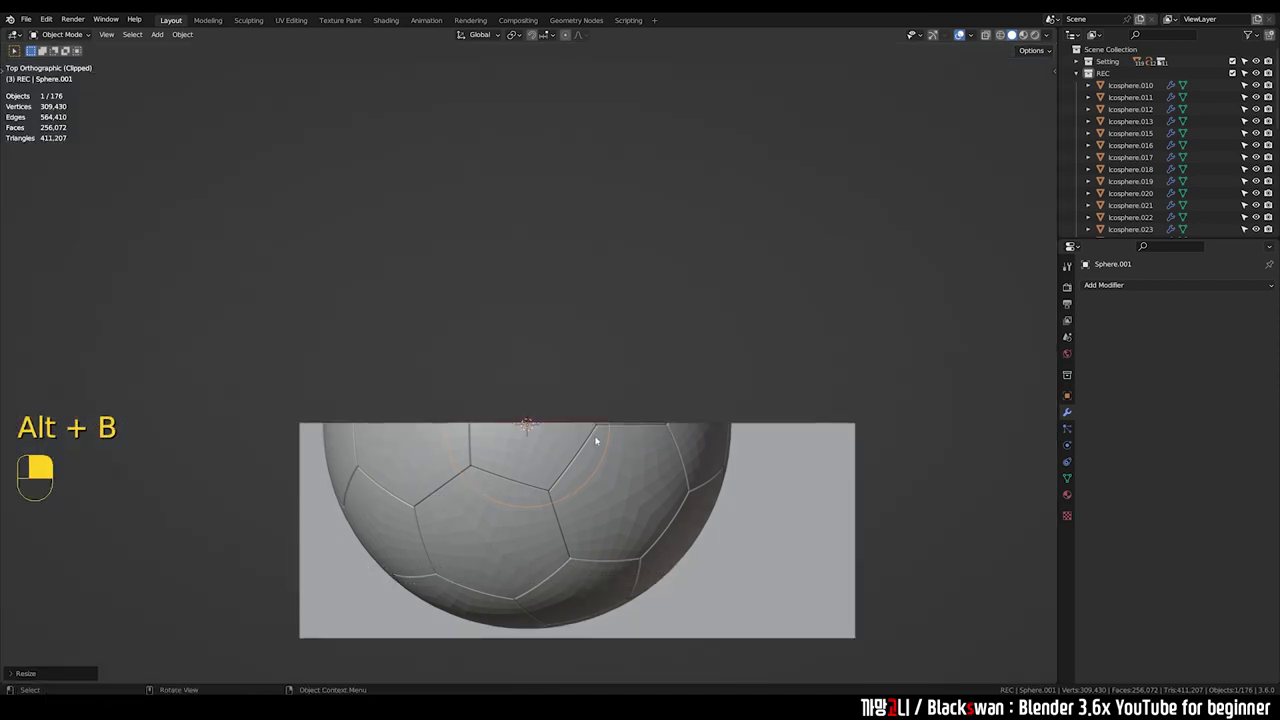
key("alt+v")
key("alt+b")
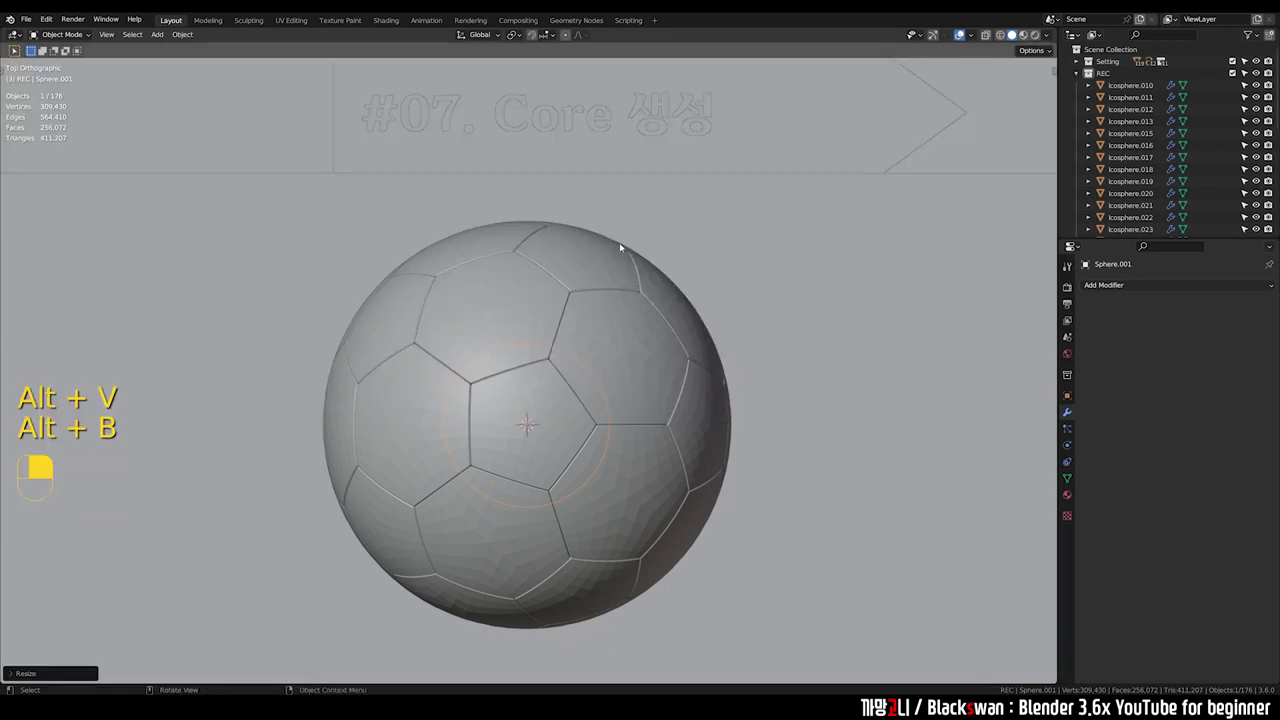
key("`")
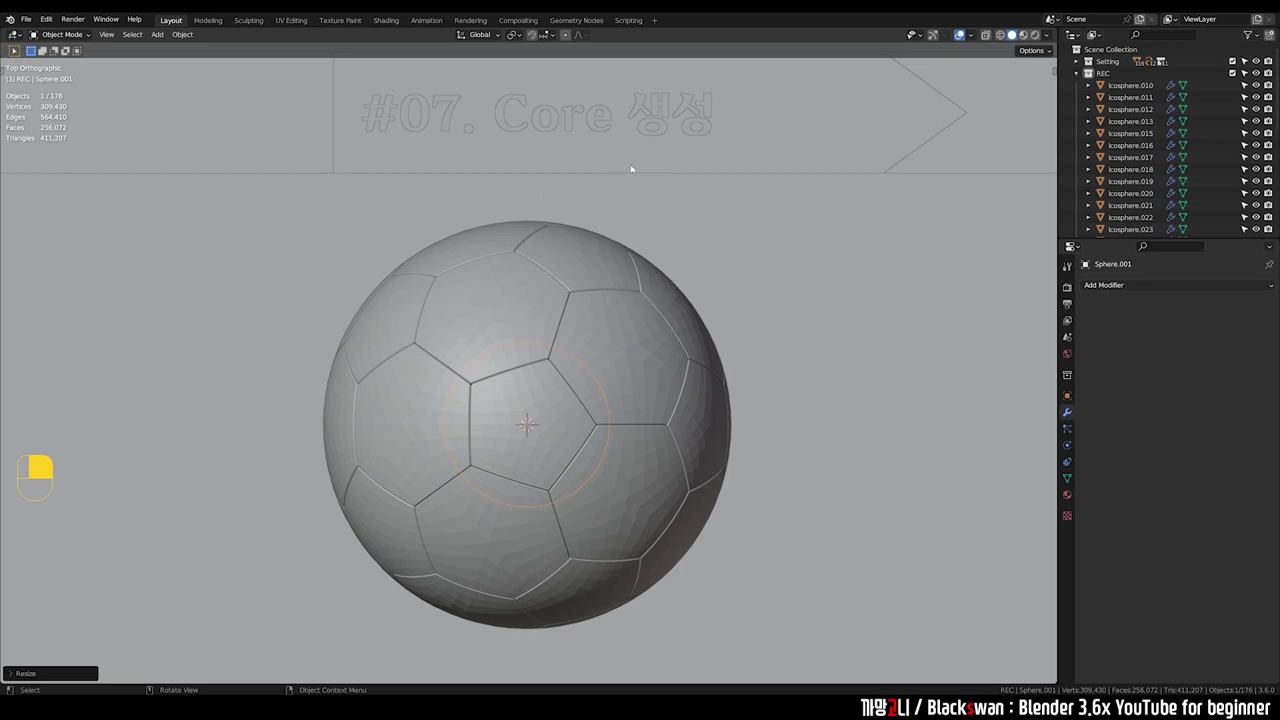
scroll("down", 3)
middle_click(594, 416)
scroll("down", 3)
Step: Clear the selection and define an Alt+B clipping region around the core to see inside the shell
key("alt+b")
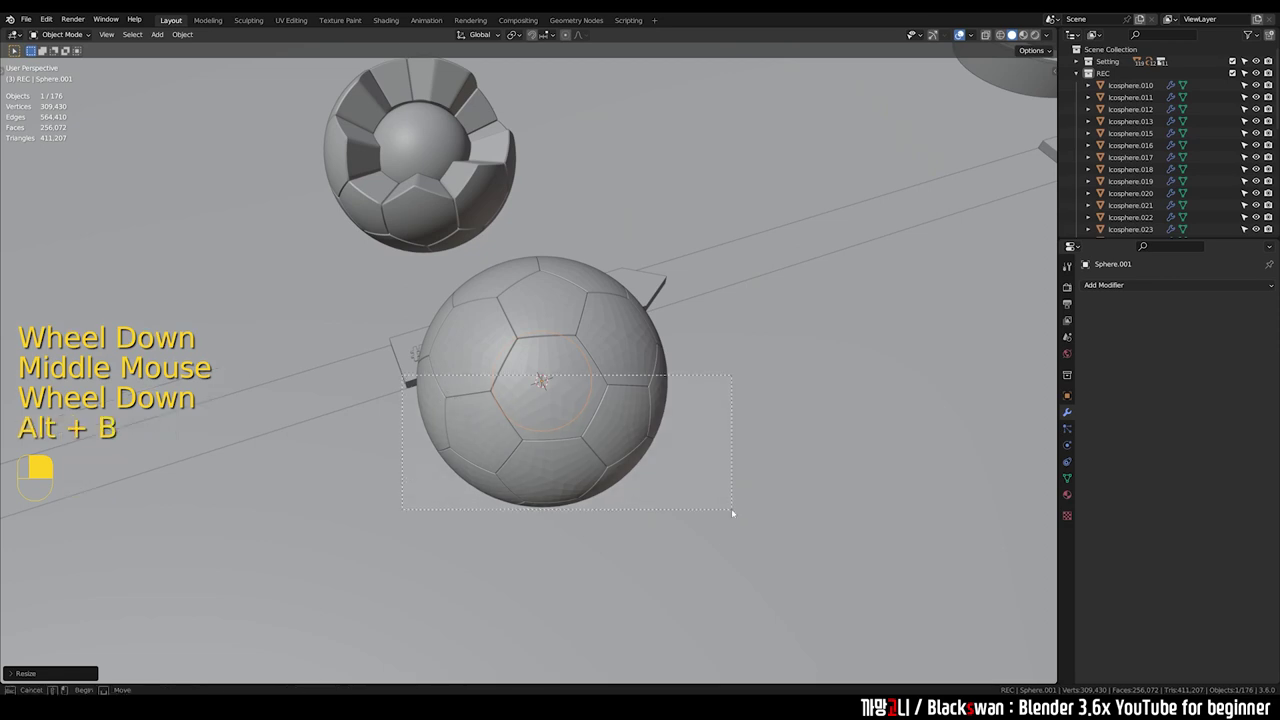
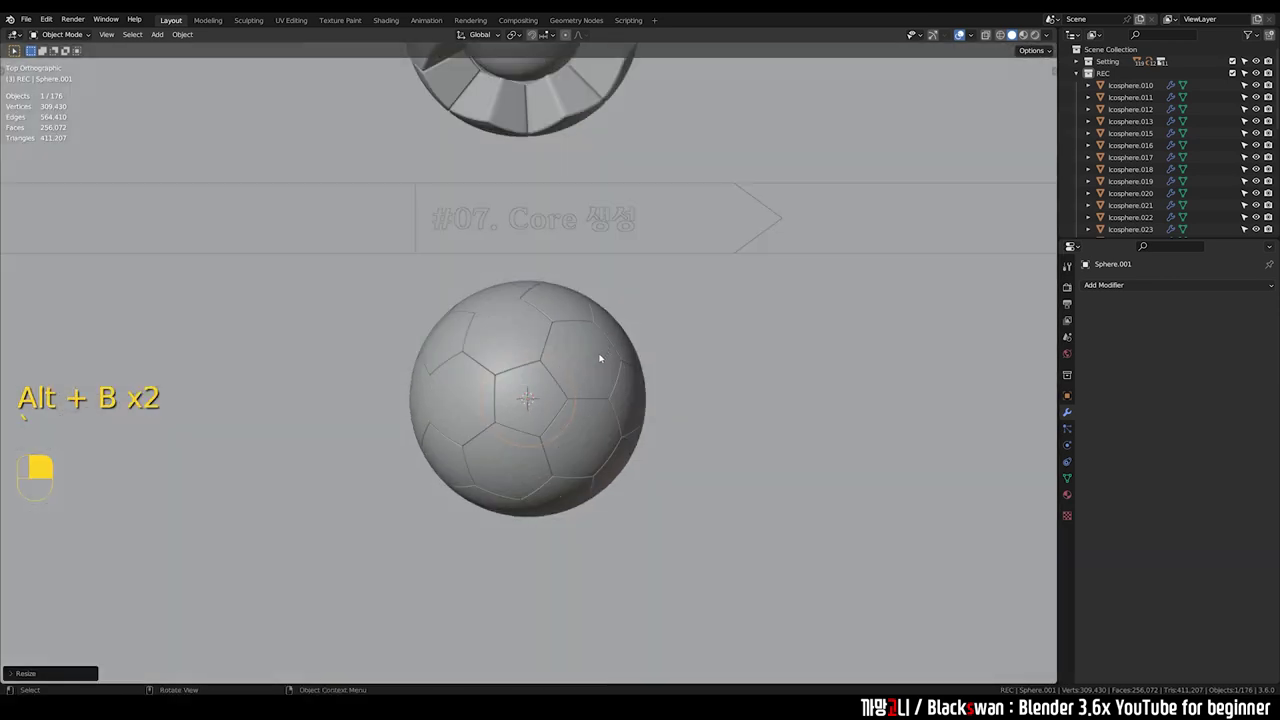
middle_click(623, 376)
left_click(743, 412)
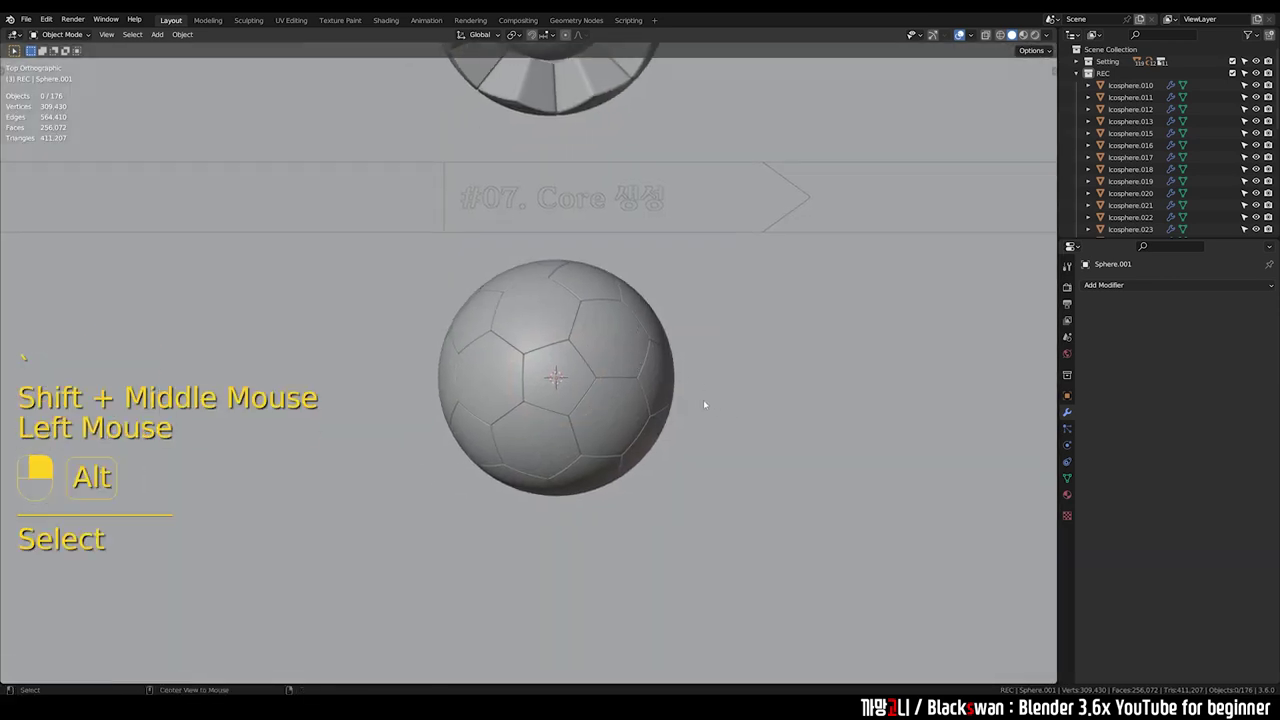
key("alt+b")
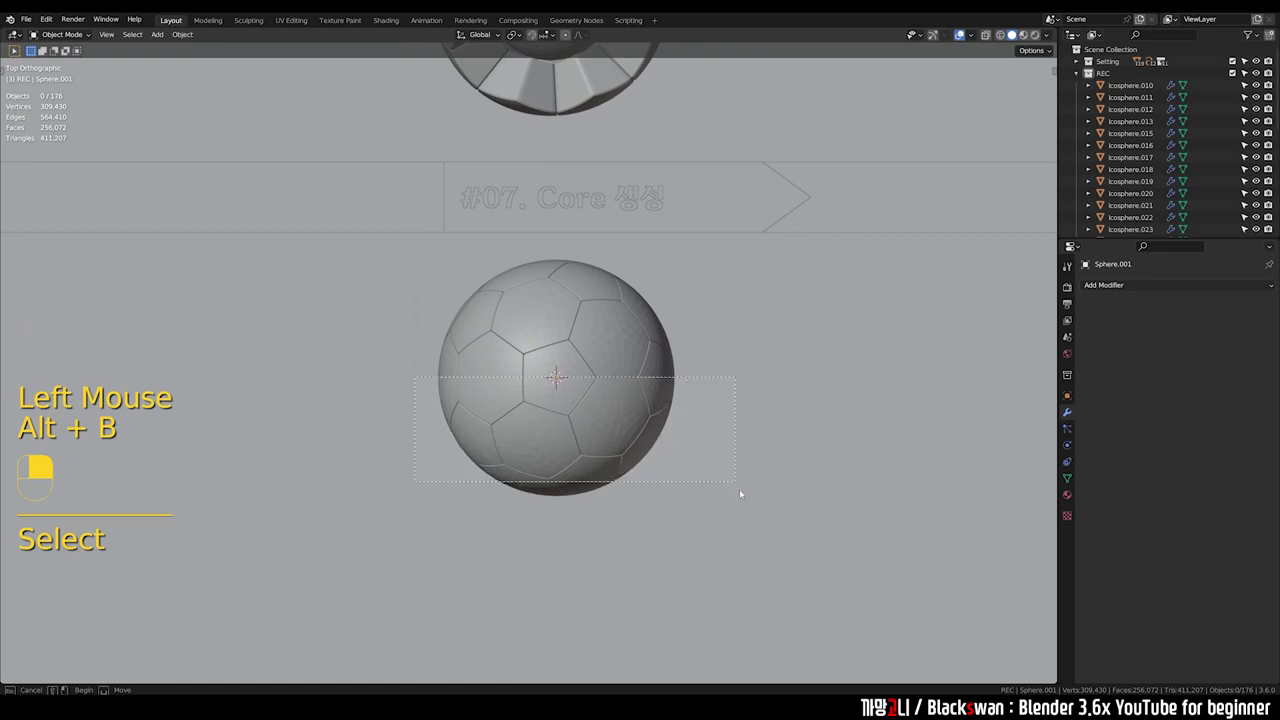